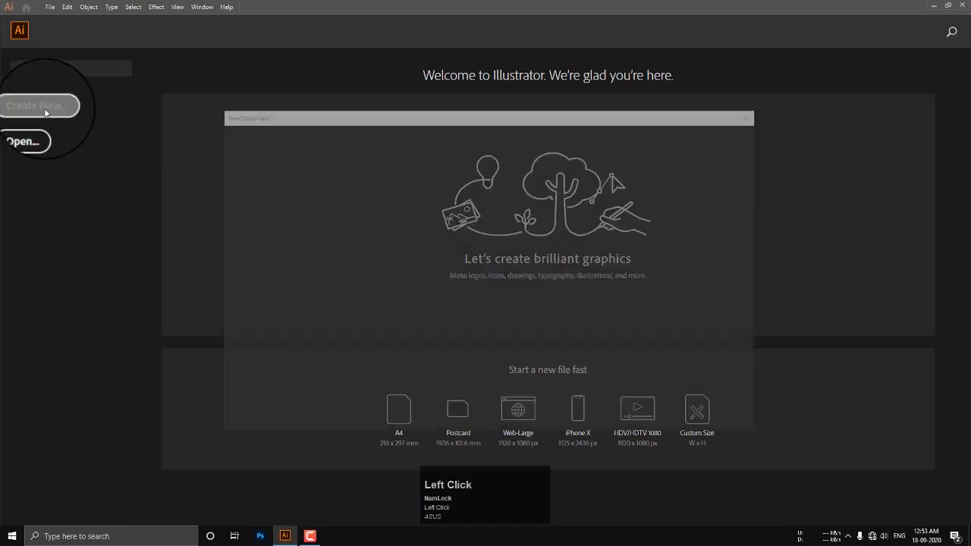
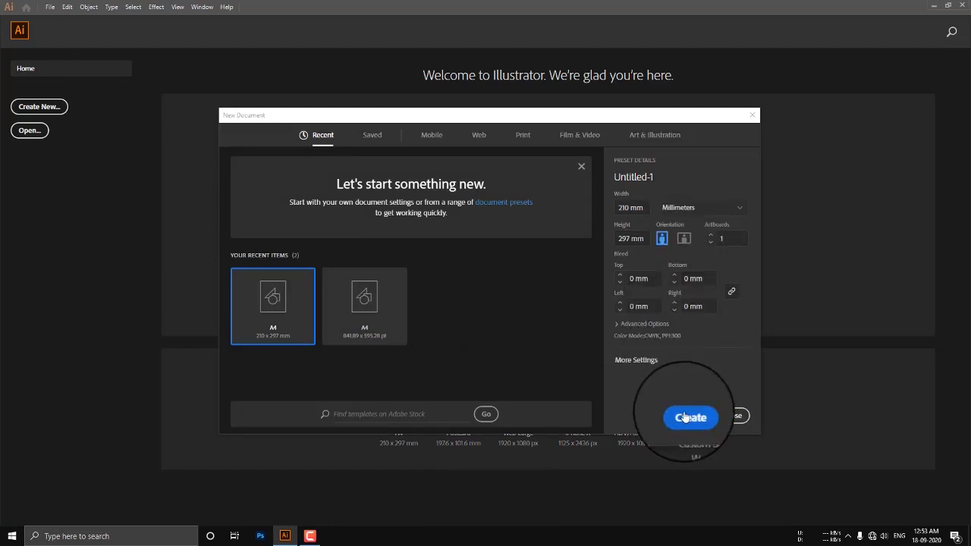
Create a new A4 portrait document (210 × 297 mm) from the New Document dialog.
{"action": "left_click", "coordinate": [690, 418]}
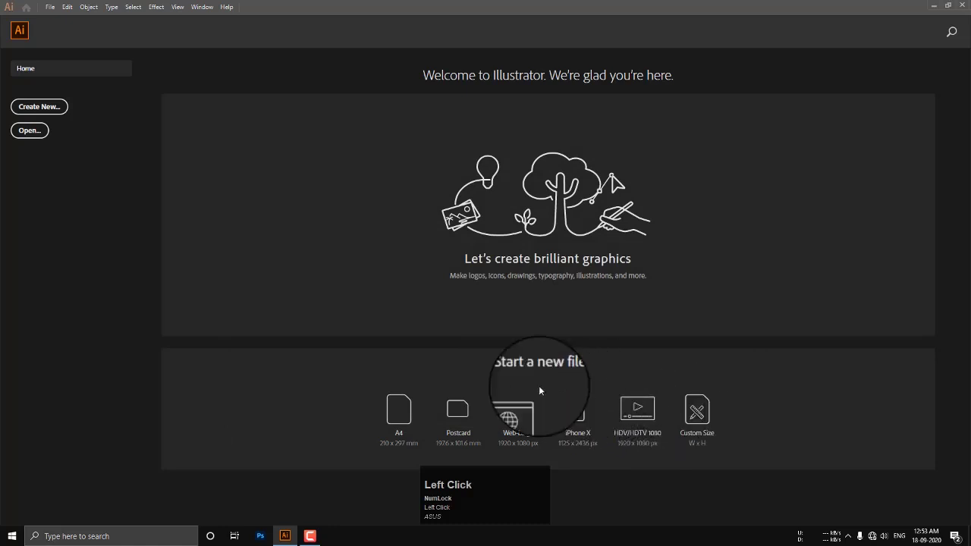
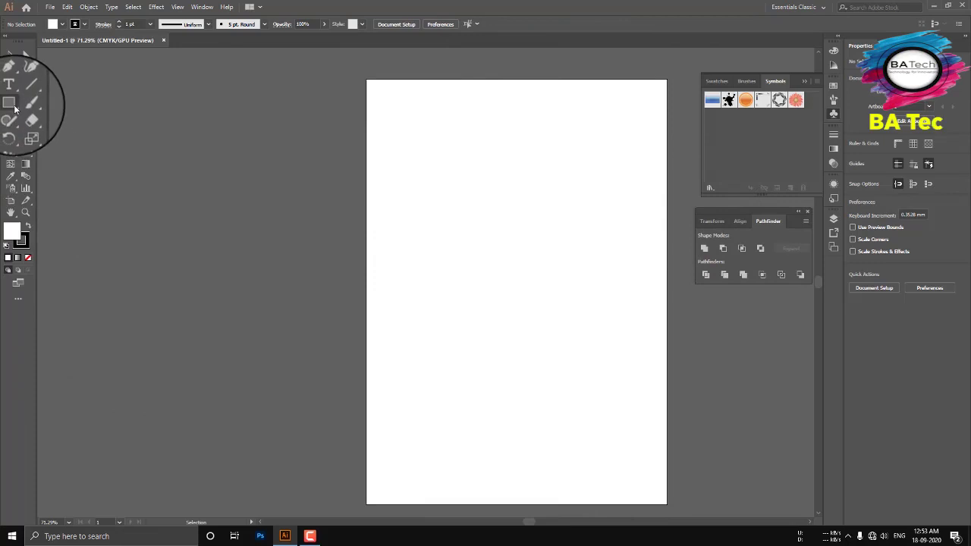
Draw a circle with the Ellipse tool and reshape it into a grey kite-shaped petal.
{"action": "left_click", "coordinate": [47, 113]}
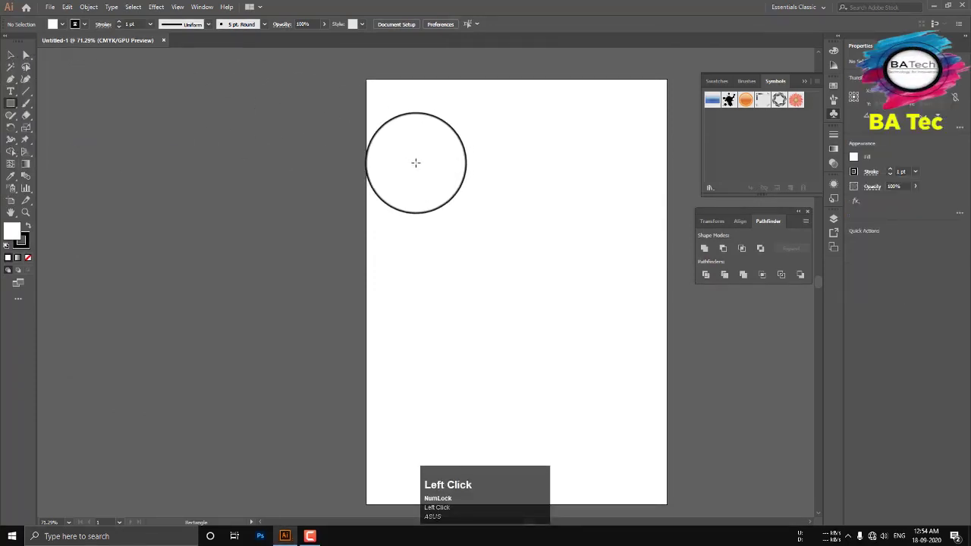
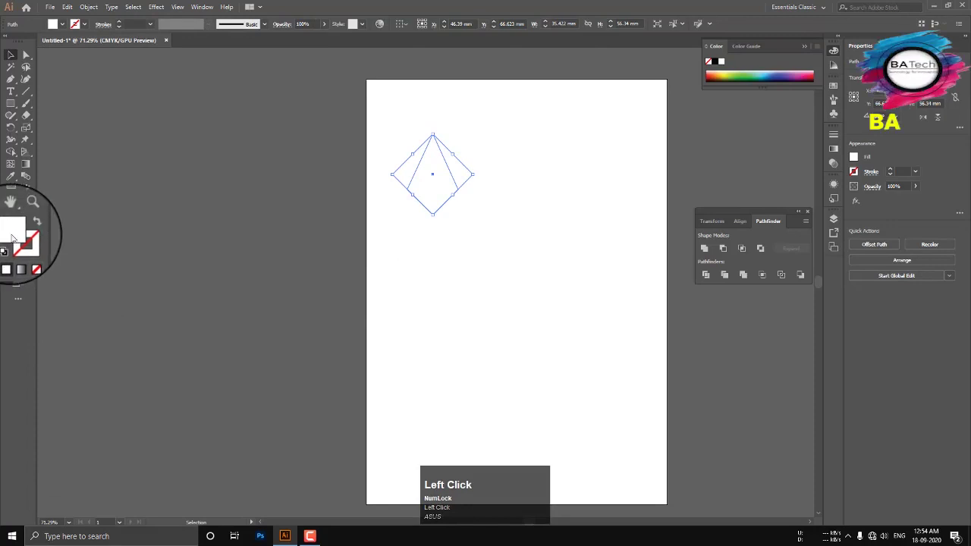
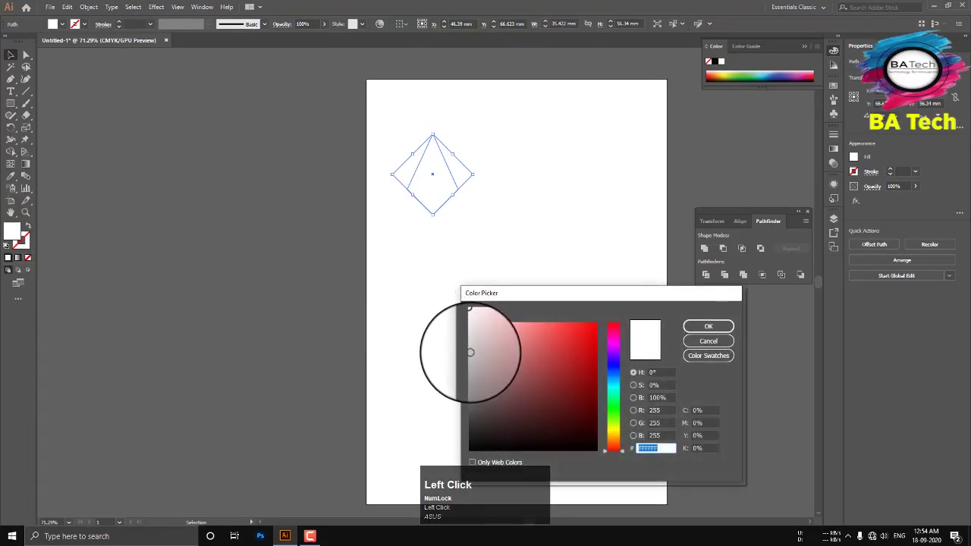
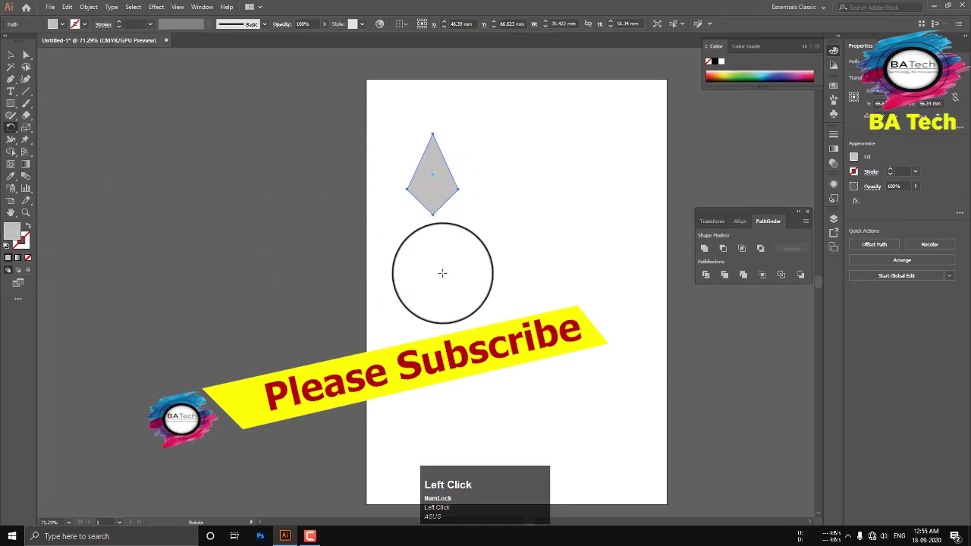
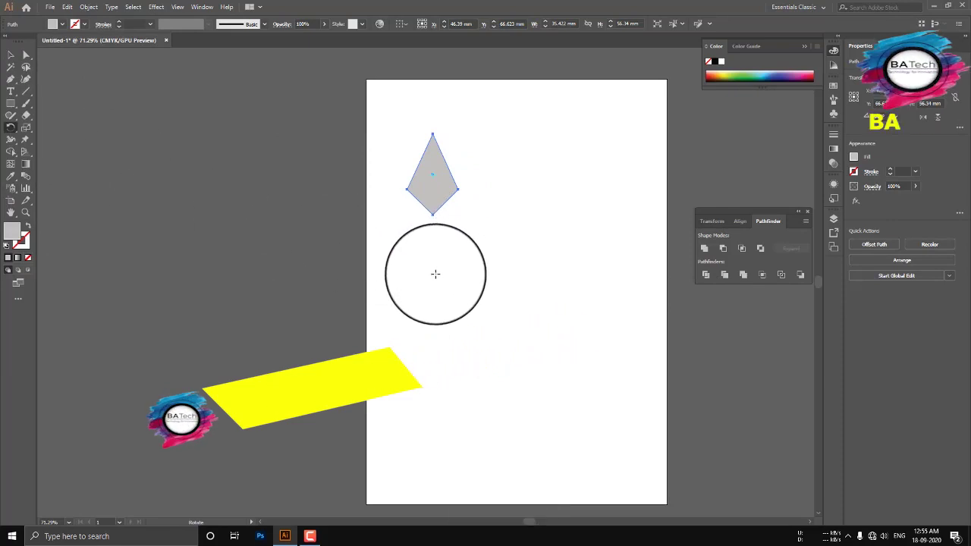
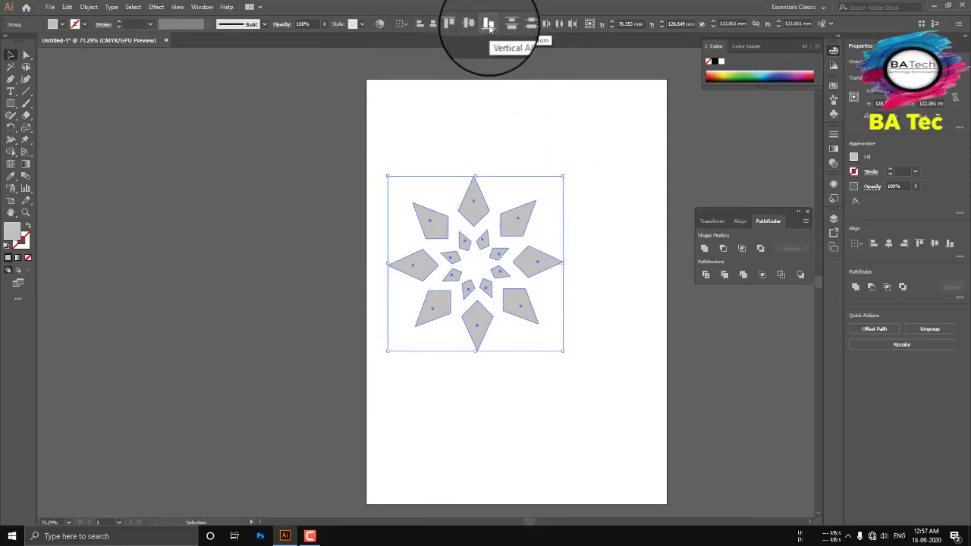
Align the selected star and petal ring with Vertical Align Bottom.
{"action": "left_click", "coordinate": [490, 27]}
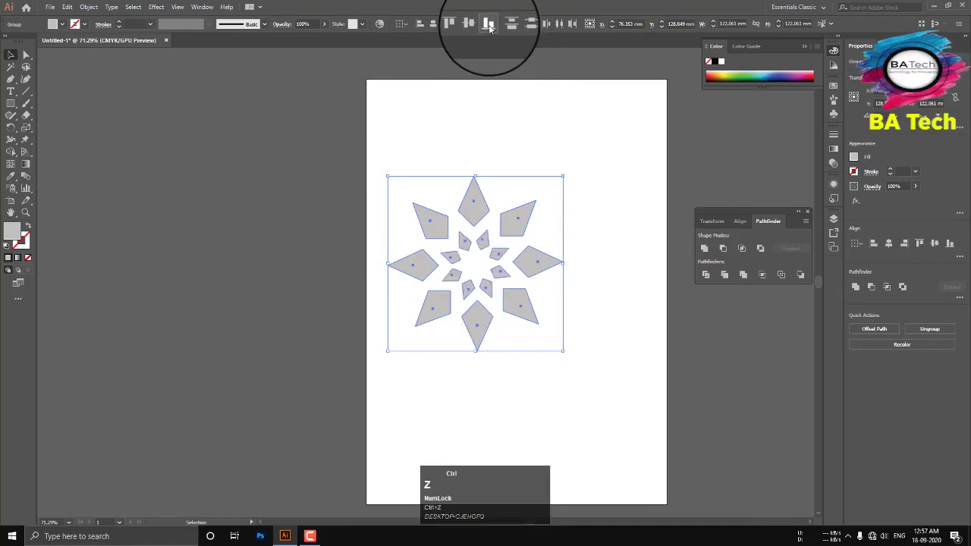
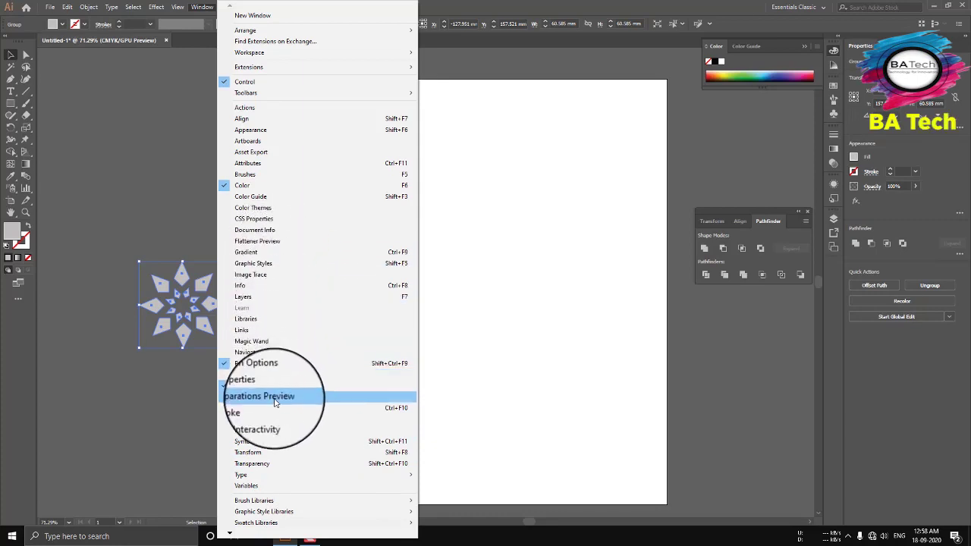
Show the Symbols panel to store the grey star pattern.
{"action": "left_click", "coordinate": [281, 448]}
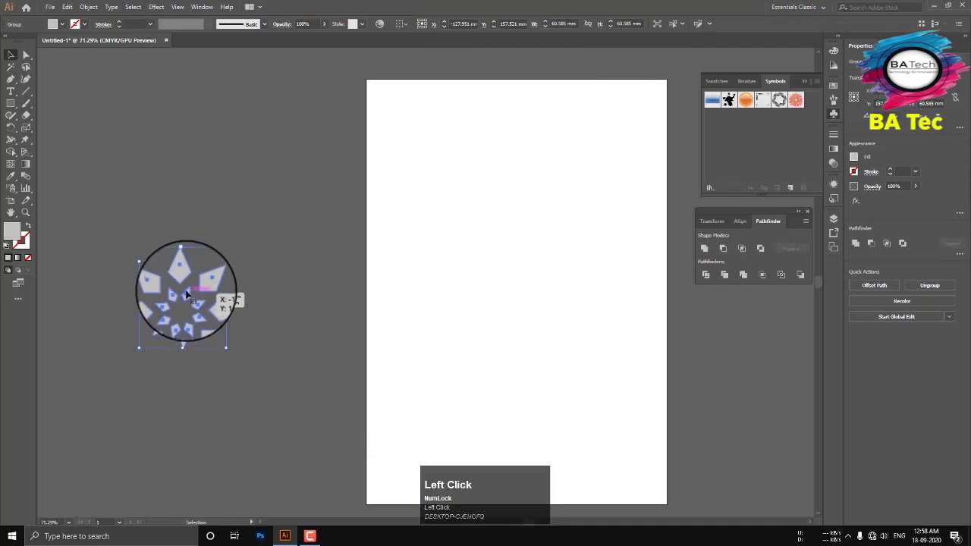
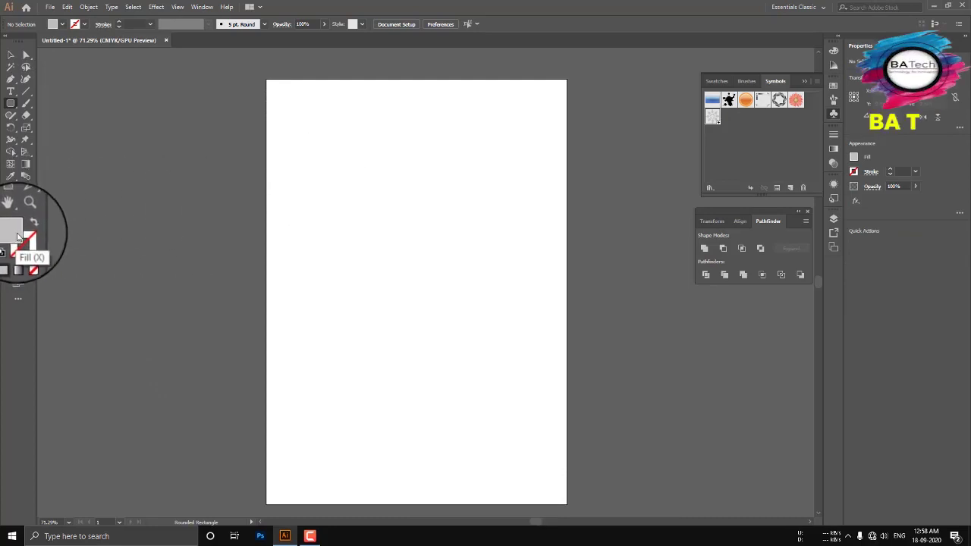
Draw the rounded top shape and unite it with the rectangle into one bottle outline.
{"action": "left_click", "coordinate": [23, 239]}
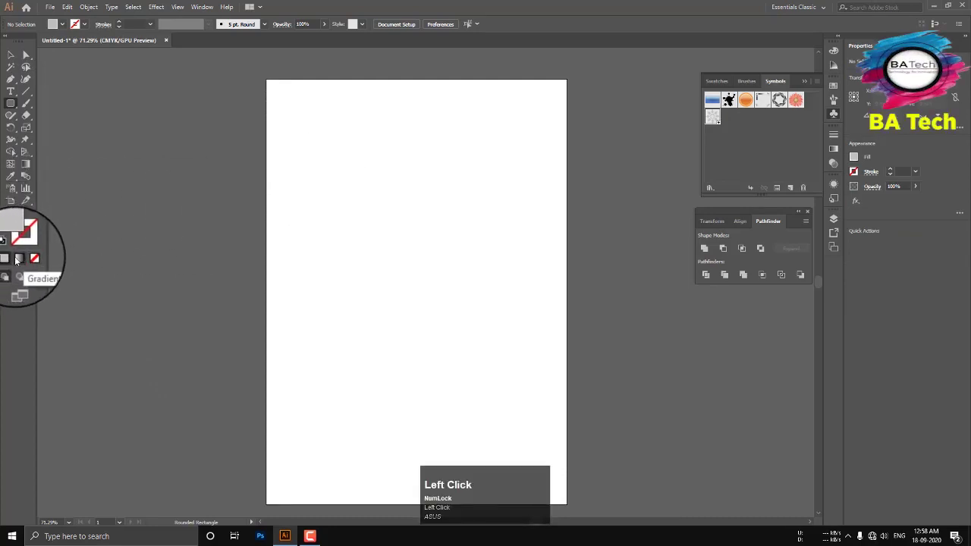
{"action": "left_click_drag", "start_coordinate": [34, 263], "coordinate": [711, 334]}
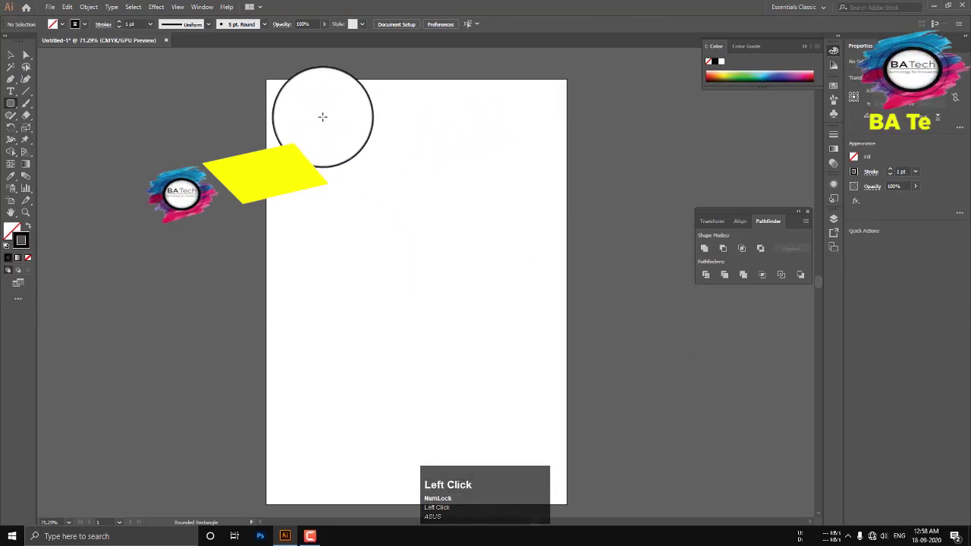
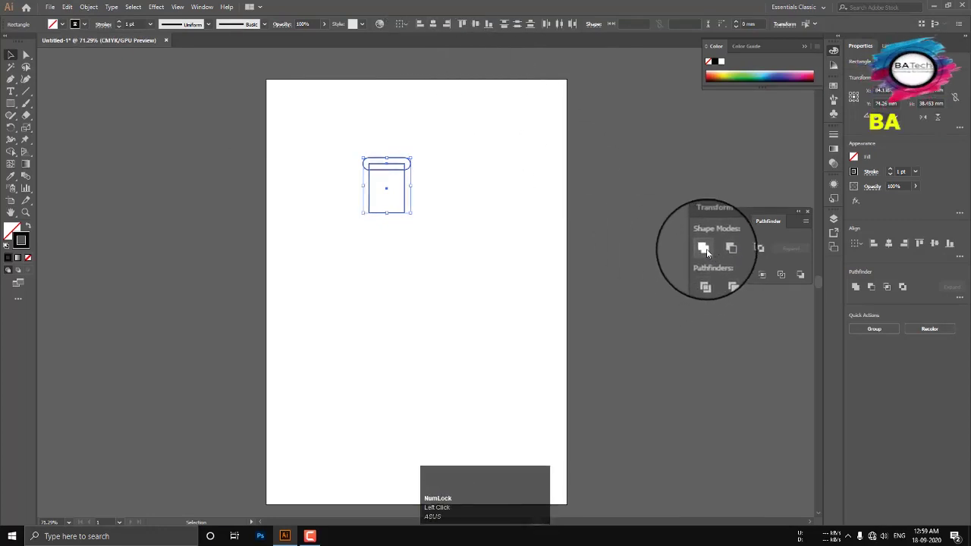
{"action": "left_click", "coordinate": [713, 251]}
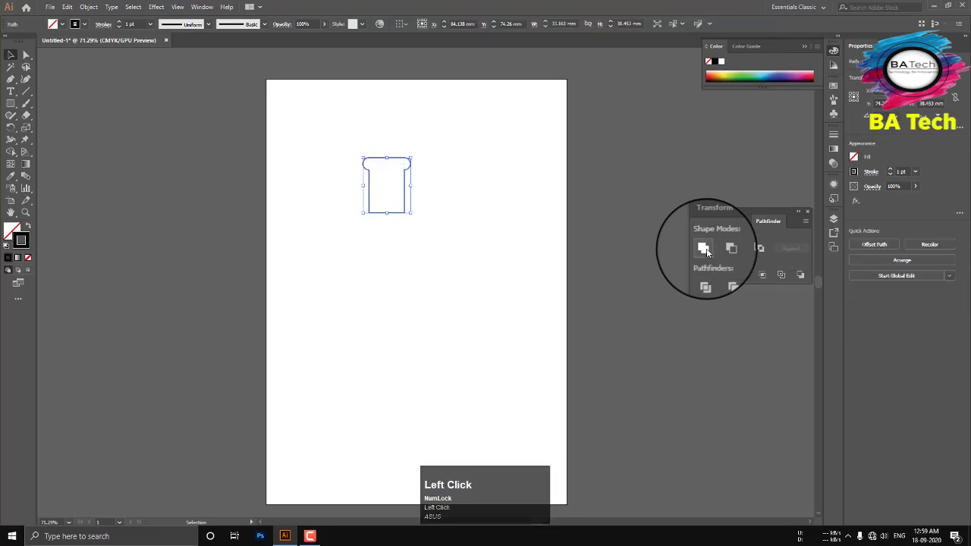
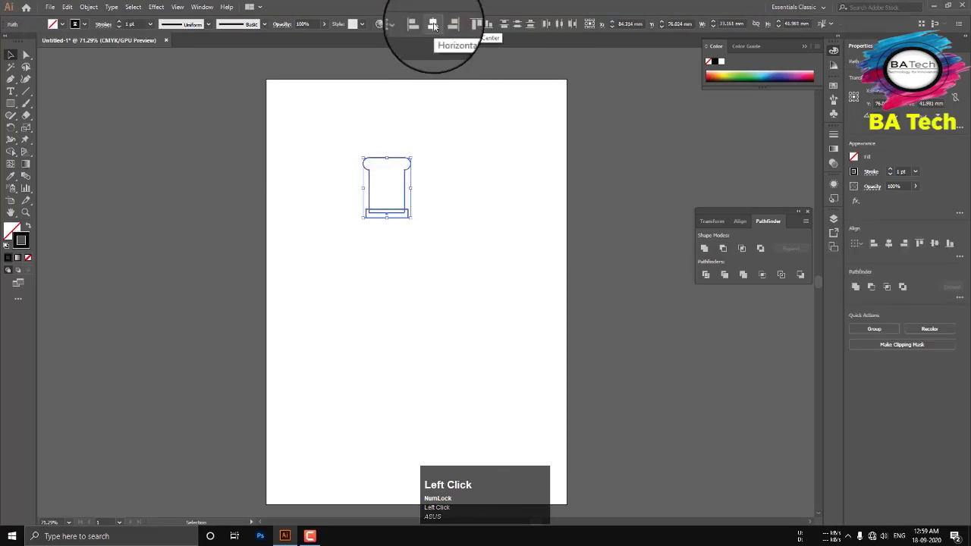
Centre the neck shapes, then switch to the Rounded Rectangle tool for the body.
{"action": "left_click", "coordinate": [481, 29]}
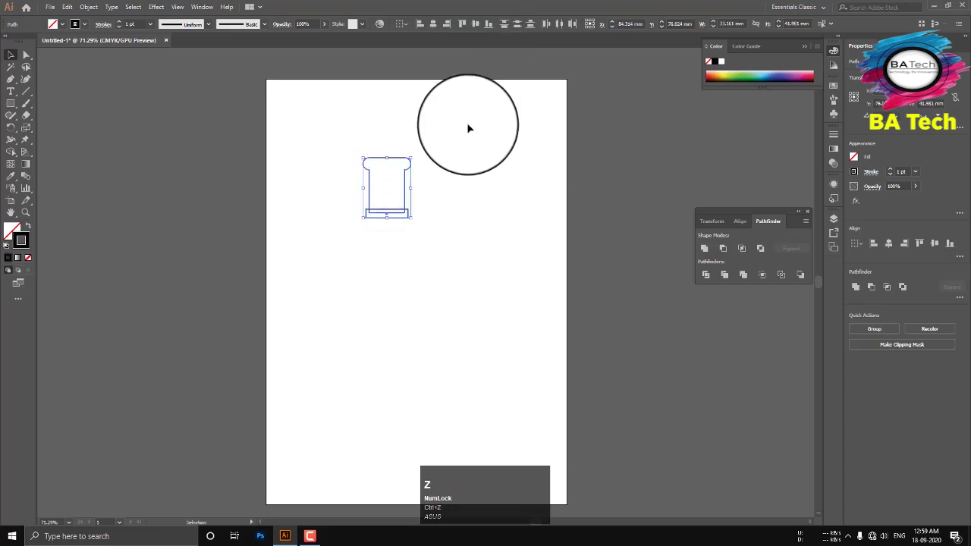
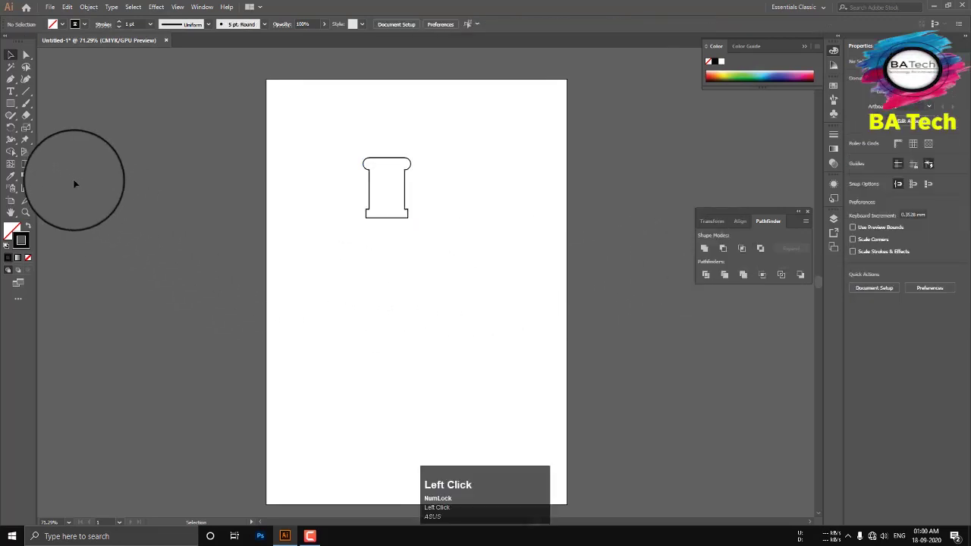
{"action": "right_click", "coordinate": [16, 106]}
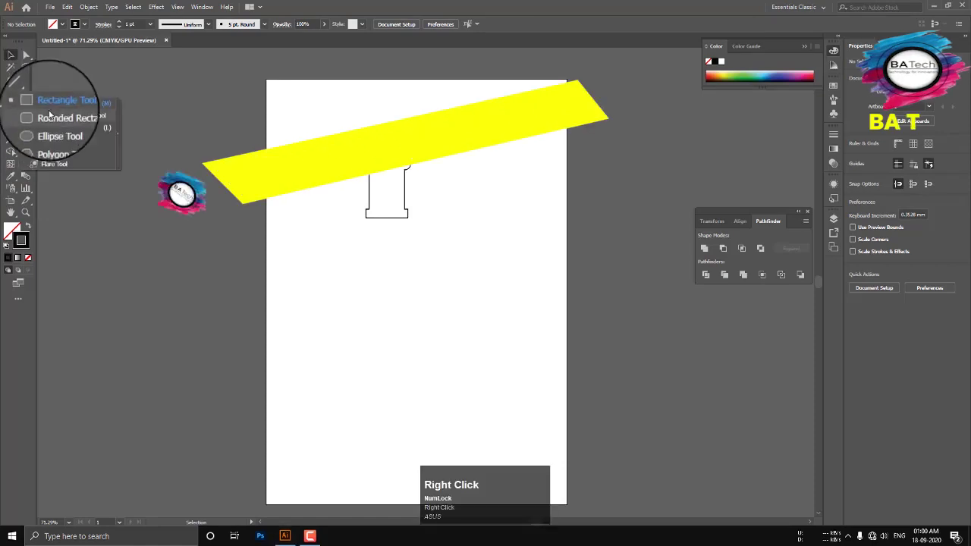
{"action": "left_click", "coordinate": [57, 121]}
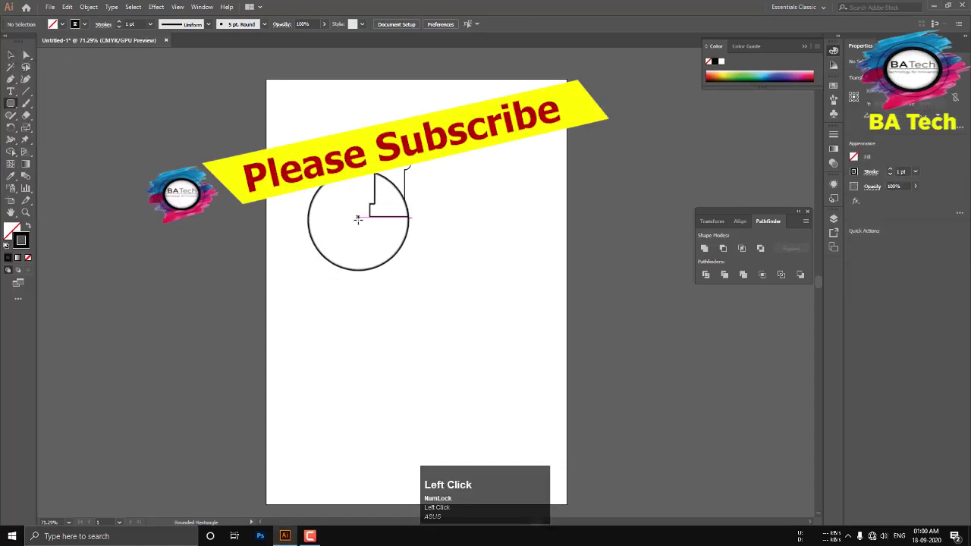
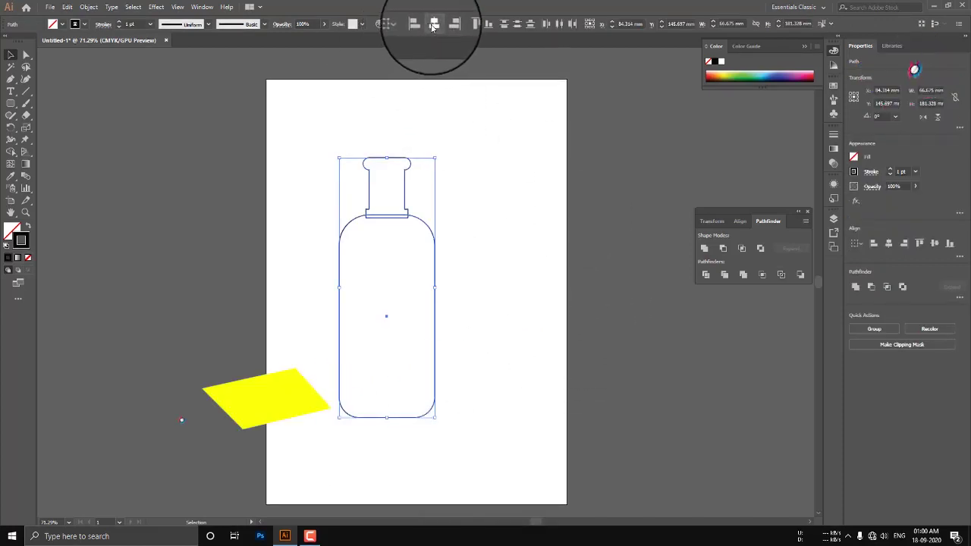
Centre the bottle neck and body horizontally on each other.
{"action": "left_click", "coordinate": [438, 28]}
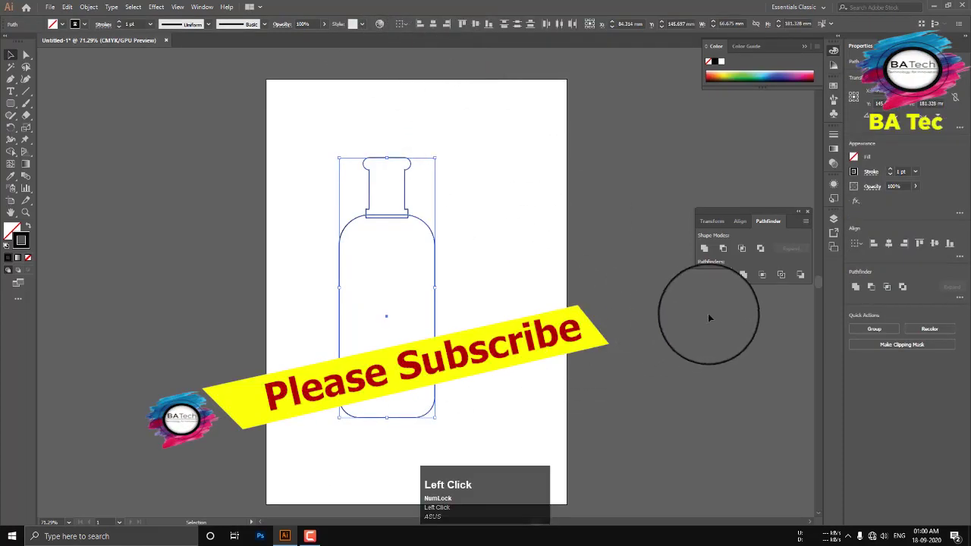
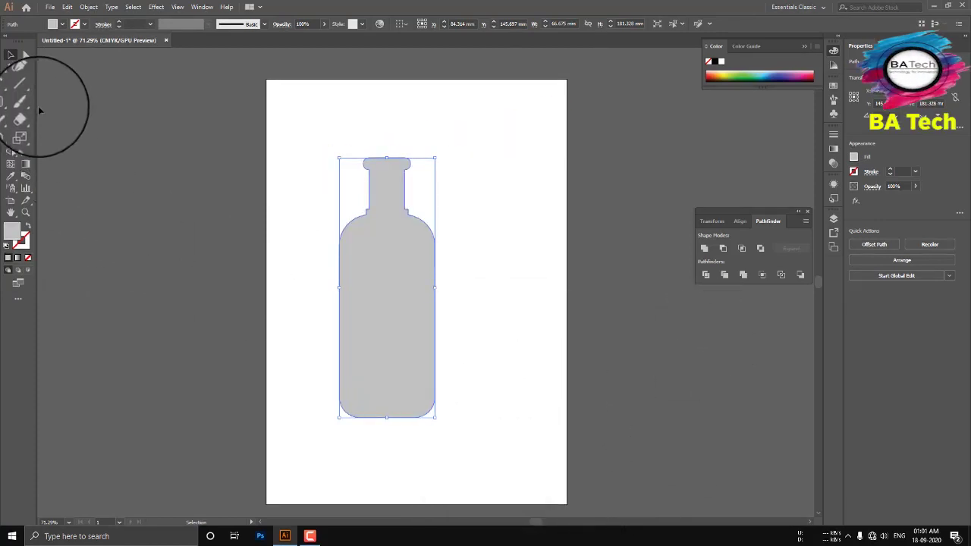
Draw a vertical line segment and centre it horizontally on the bottle.
{"action": "double_click", "coordinate": [33, 94]}
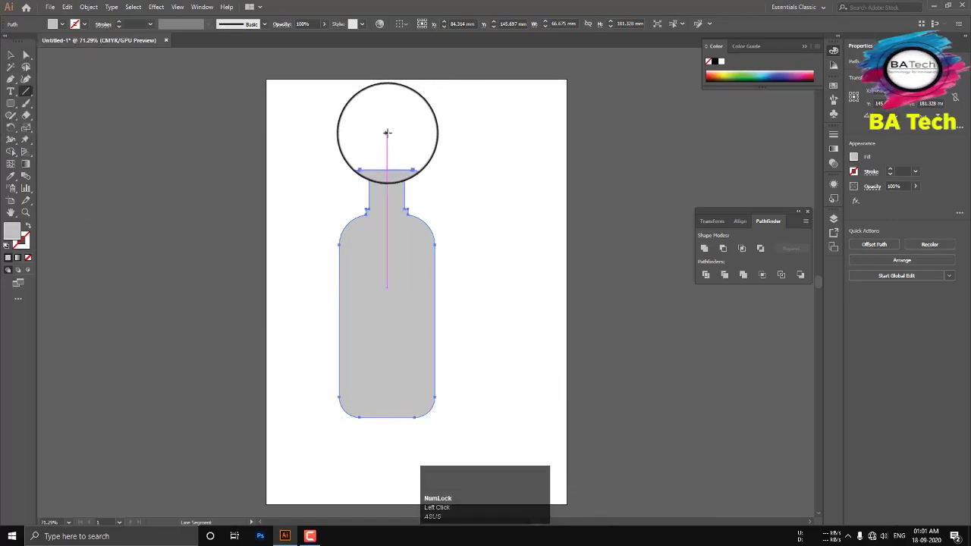
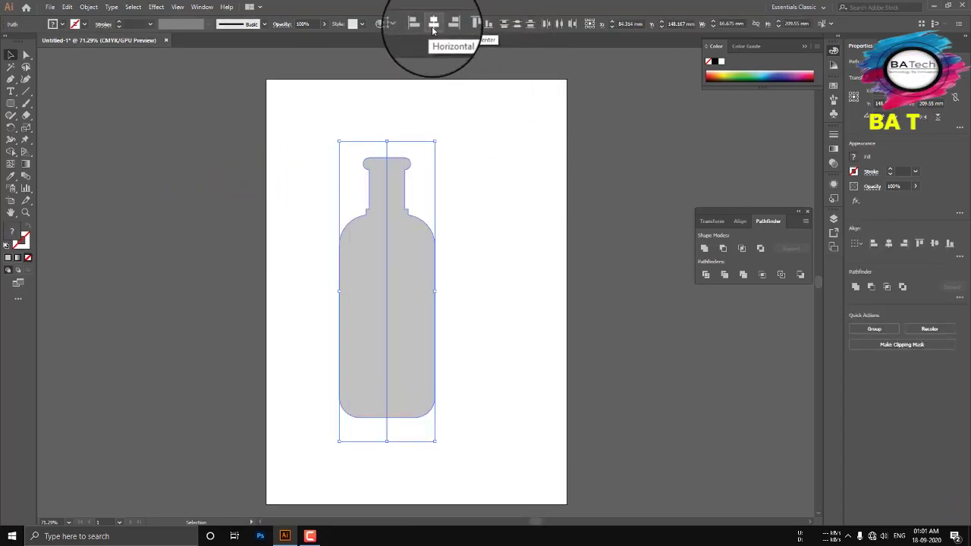
{"action": "left_click", "coordinate": [439, 33]}
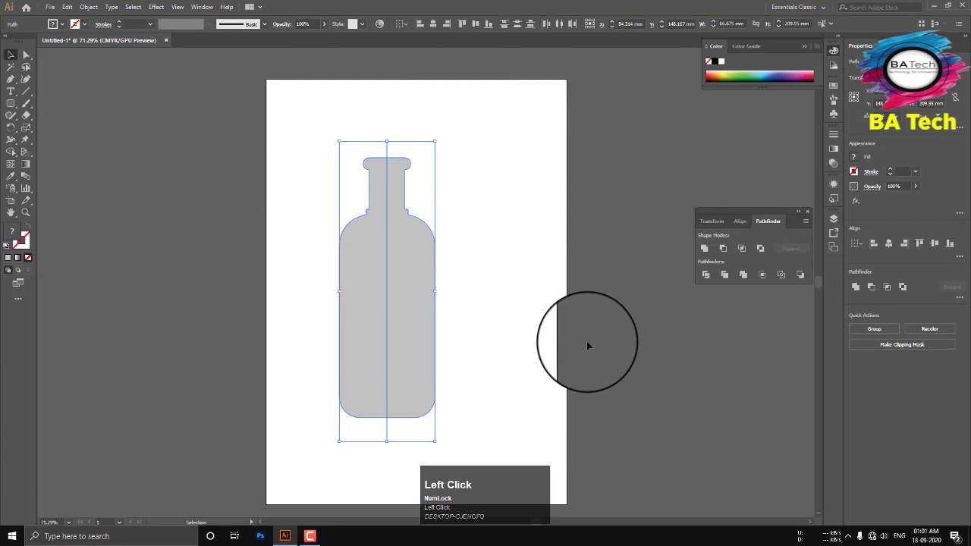
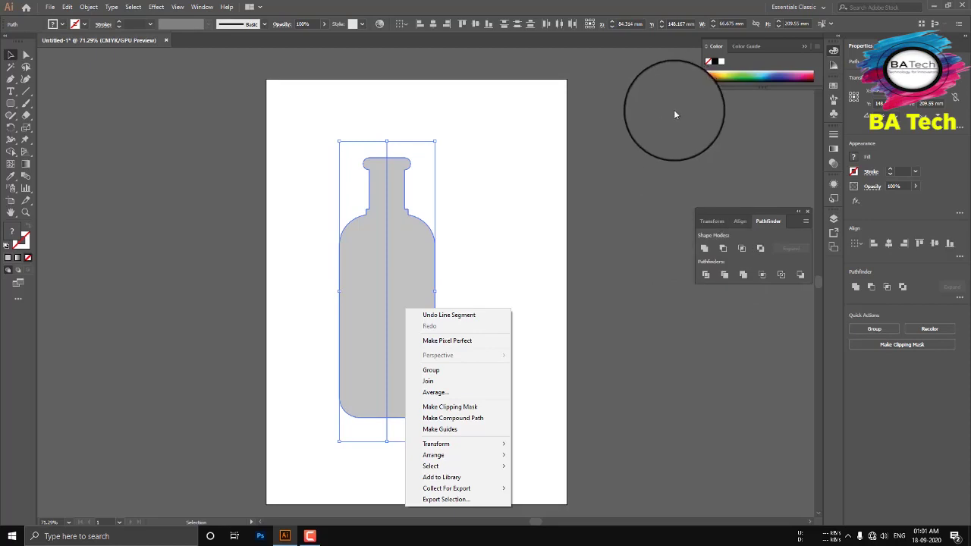
Divide the grey bottle along its centre line with Pathfinder.
{"action": "left_click", "coordinate": [650, 93]}
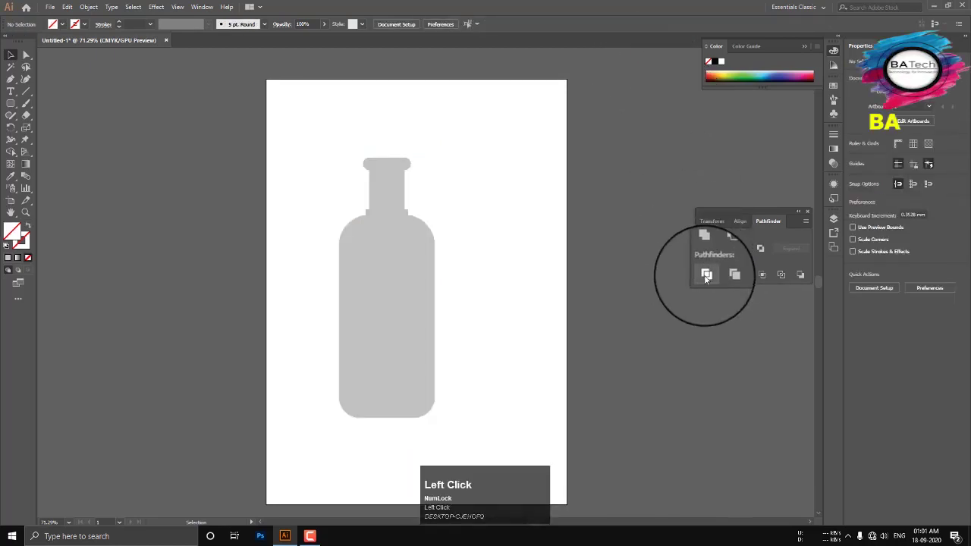
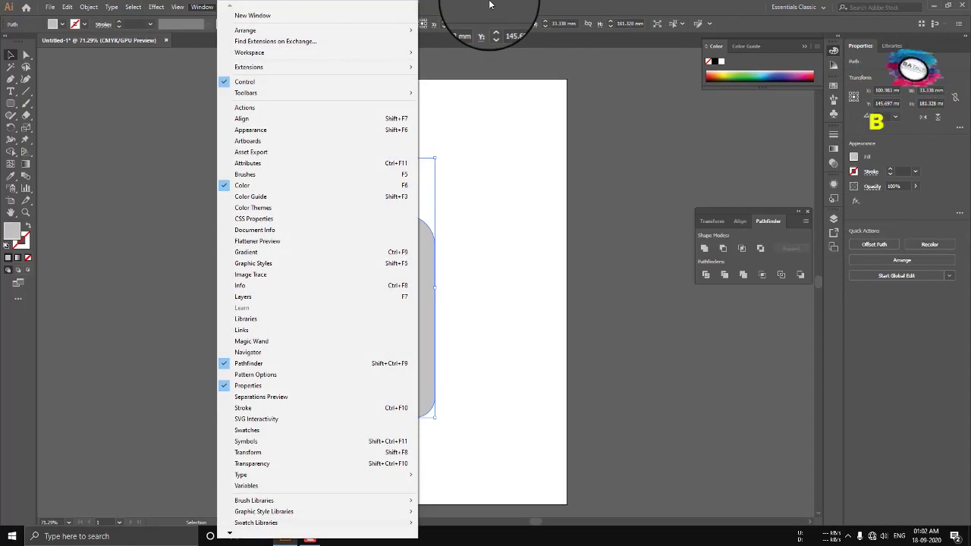
Apply Effect > 3D > Revolve with Preview and Plastic Shading to the half-bottle profile.
{"action": "left_click", "coordinate": [495, 7]}
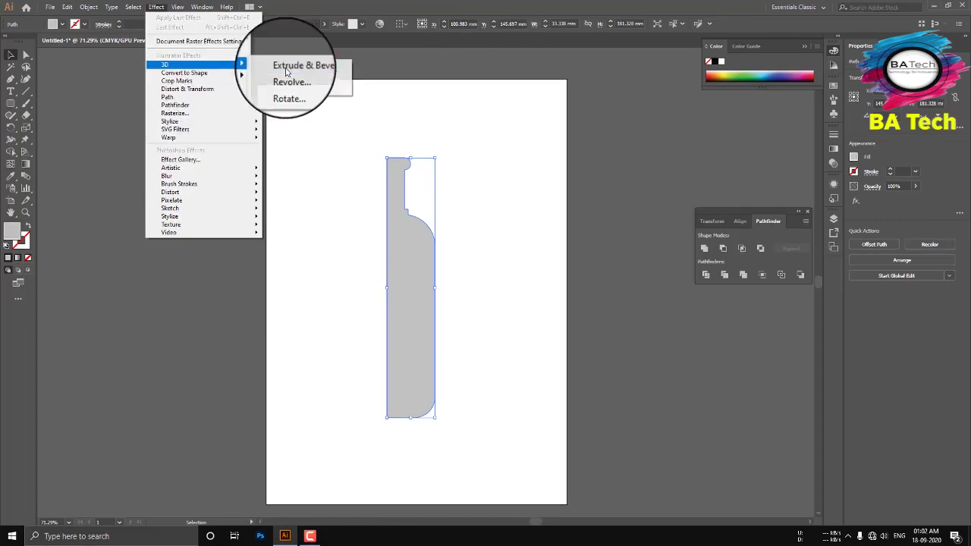
{"action": "left_click", "coordinate": [300, 84]}
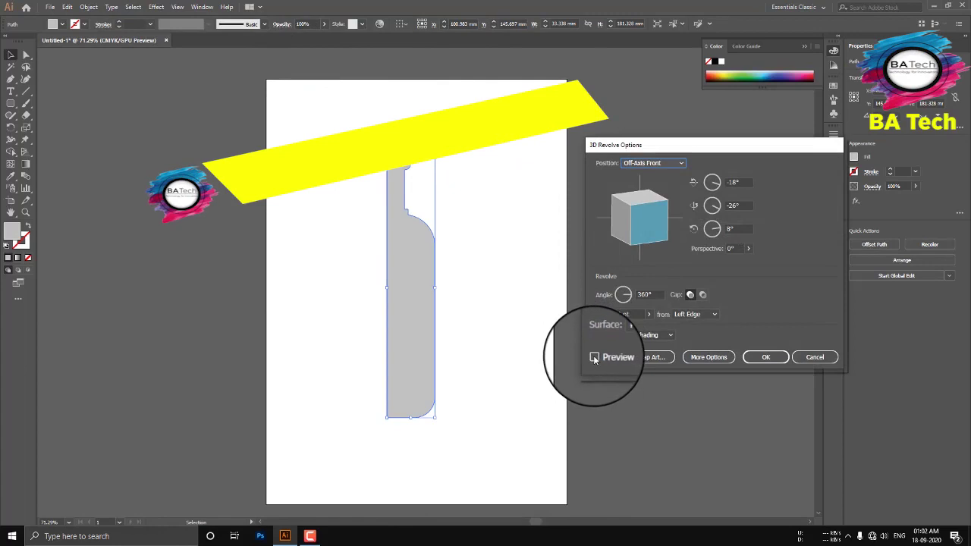
{"action": "left_click", "coordinate": [600, 363]}
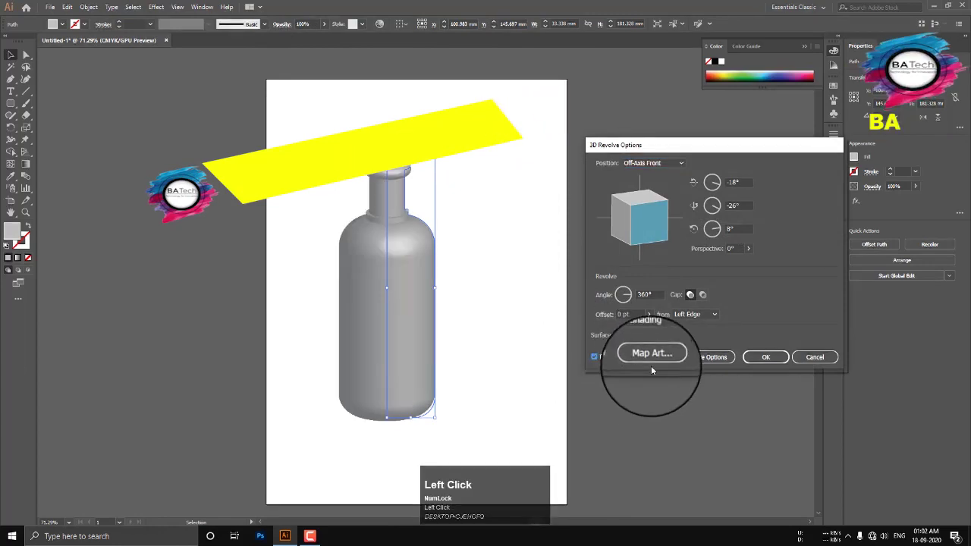
{"action": "left_click", "coordinate": [710, 362]}
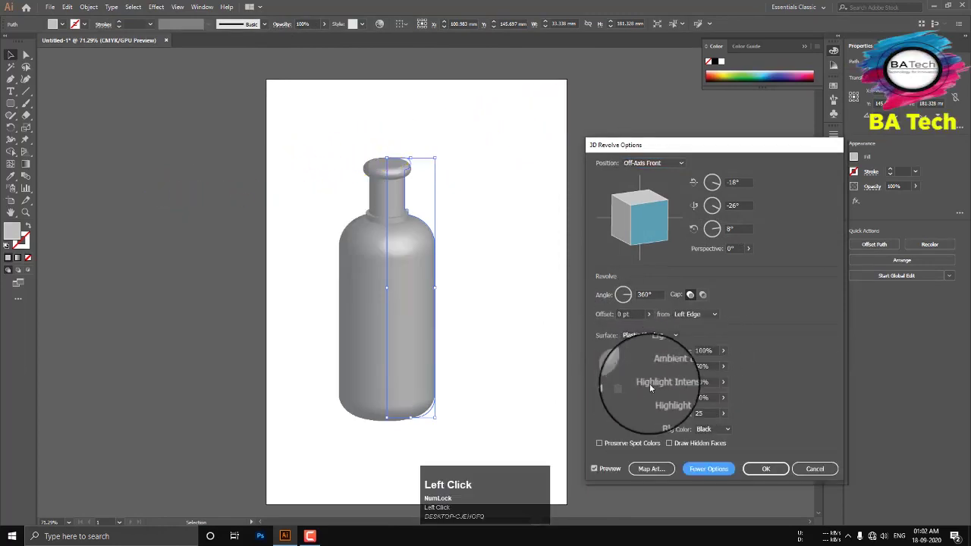
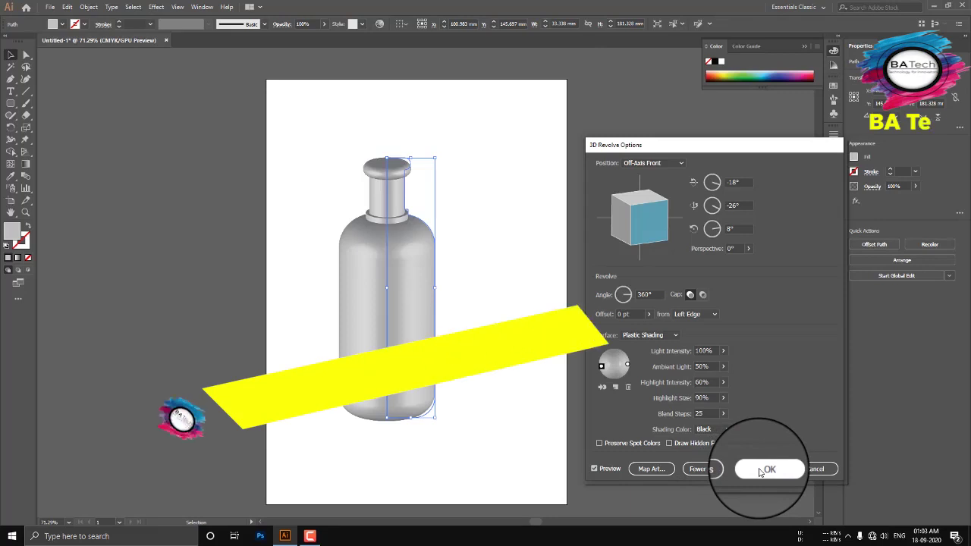
{"action": "left_click", "coordinate": [775, 477]}
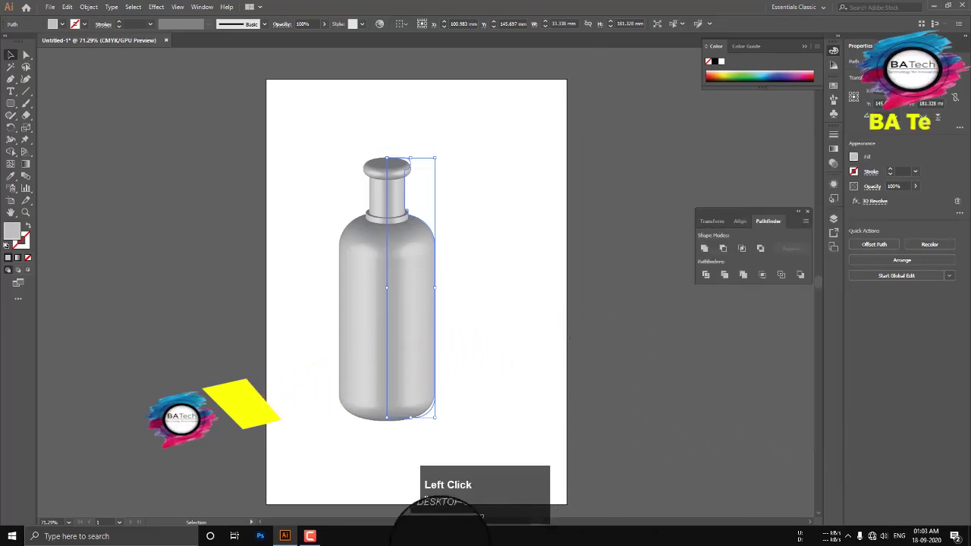
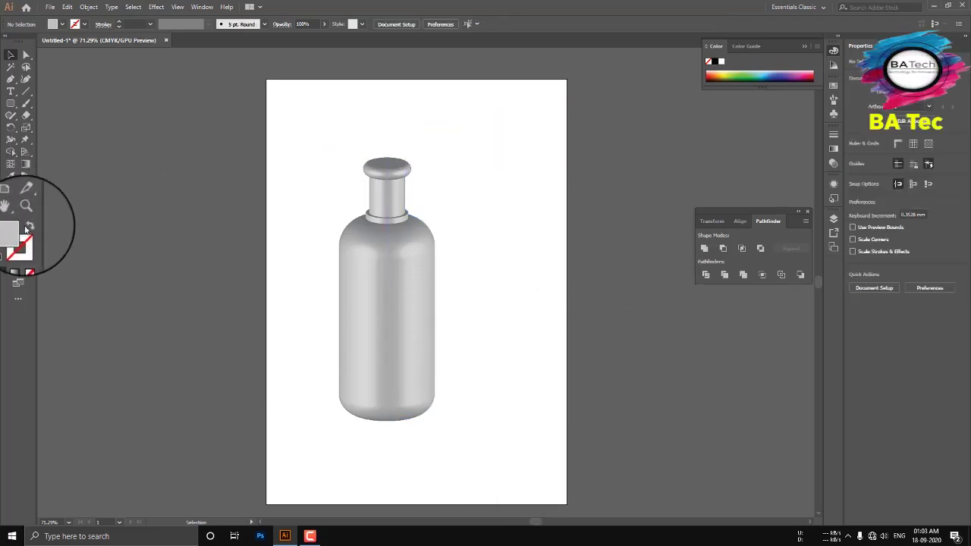
Store the dark blue rectangle as a symbol and draw a second rectangle, opening its fill colour.
{"action": "right_click", "coordinate": [19, 239]}
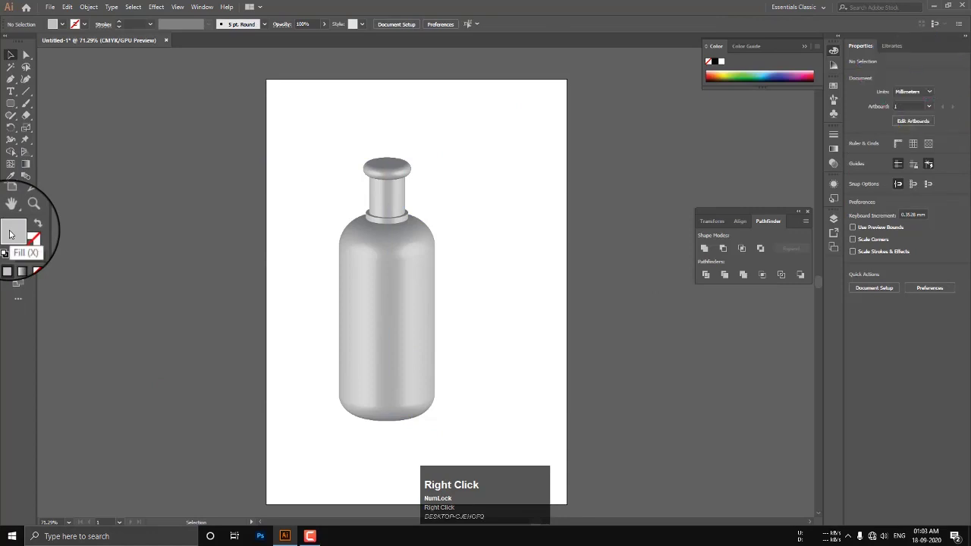
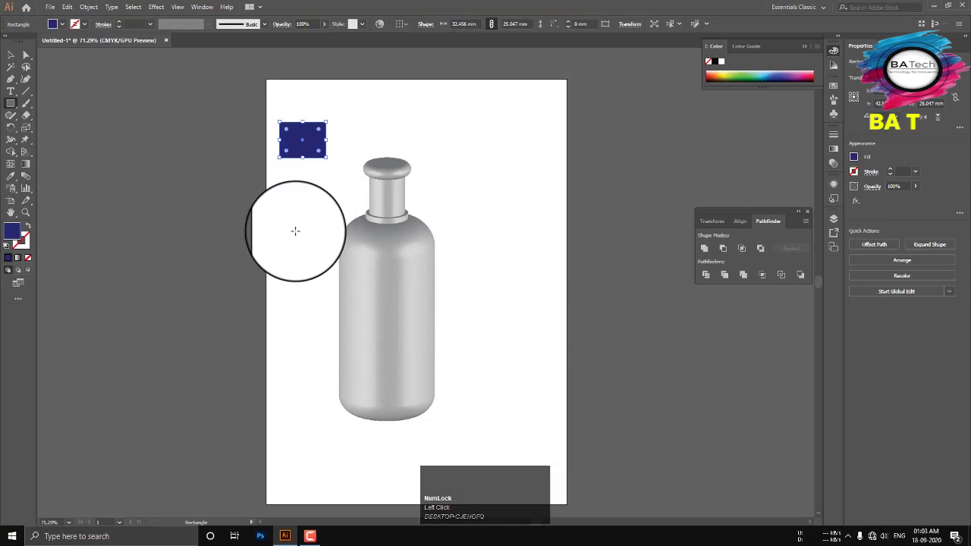
{"action": "left_click", "coordinate": [211, 14]}
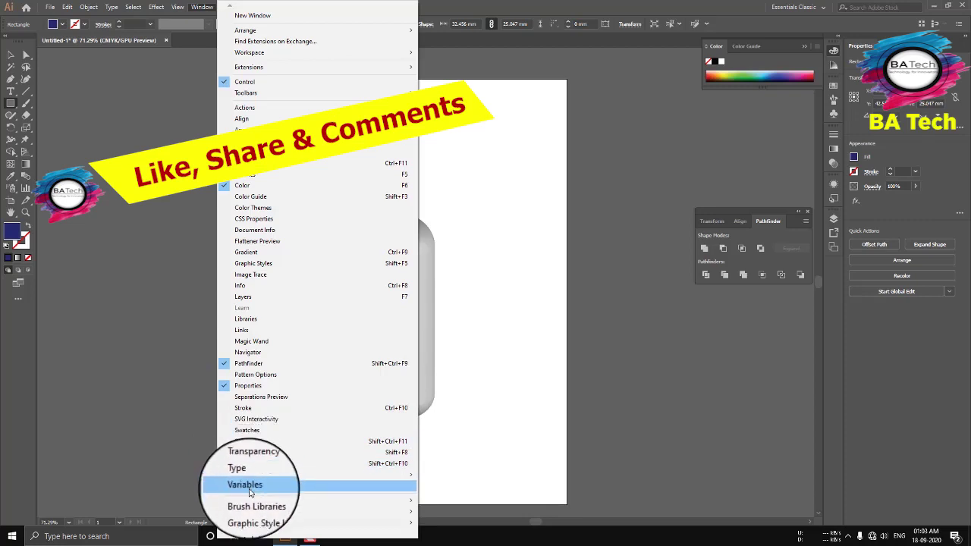
{"action": "double_click", "coordinate": [254, 443]}
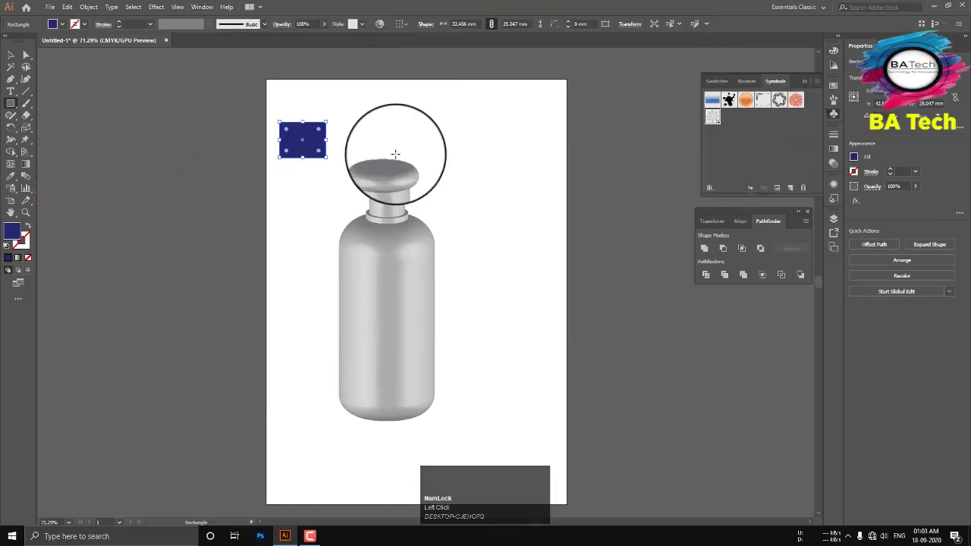
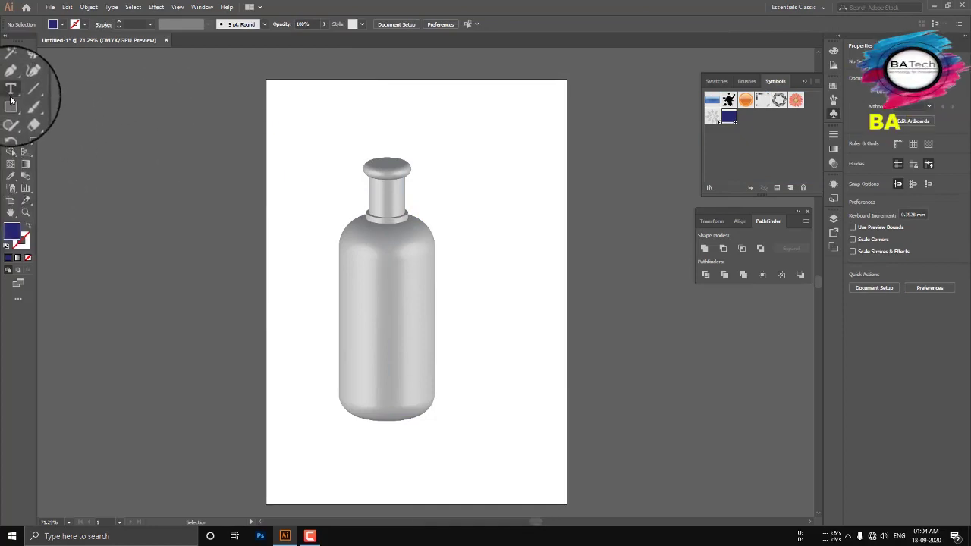
Fill the second rectangle yellow and store it as a symbol as well.
{"action": "left_click_drag", "start_coordinate": [17, 108], "coordinate": [712, 332]}
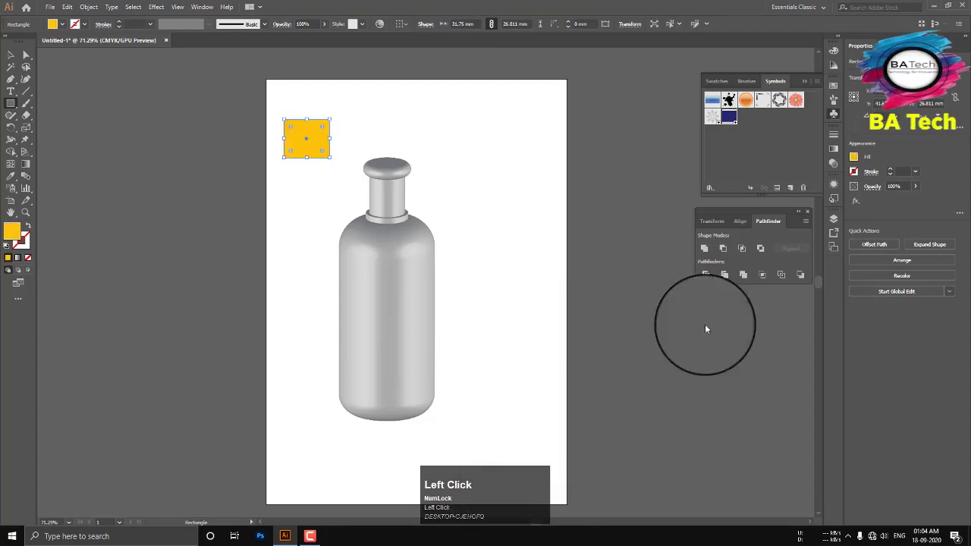
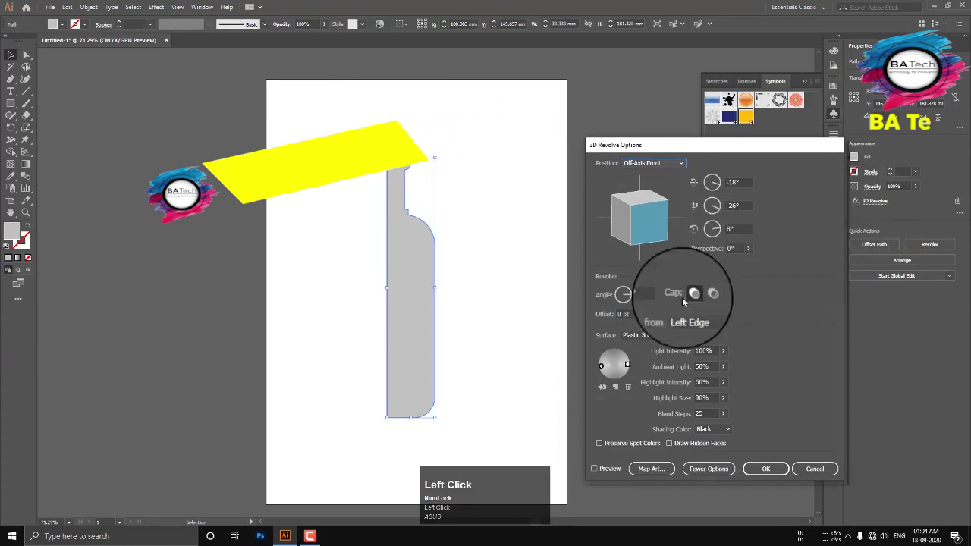
Enable Preview in 3D Revolve Options and map New Symbol 1 (dark blue) onto the first surface.
{"action": "left_click", "coordinate": [603, 475]}
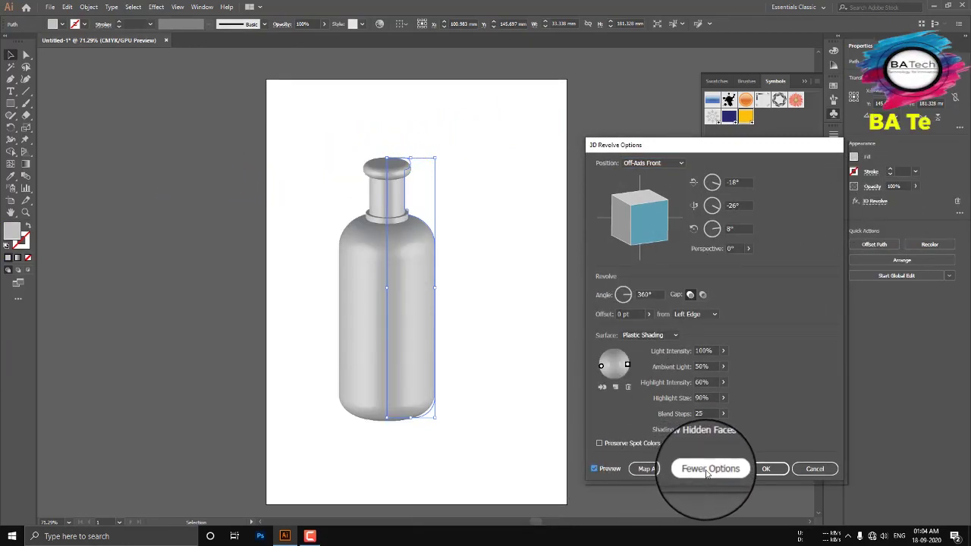
{"action": "left_click", "coordinate": [660, 471]}
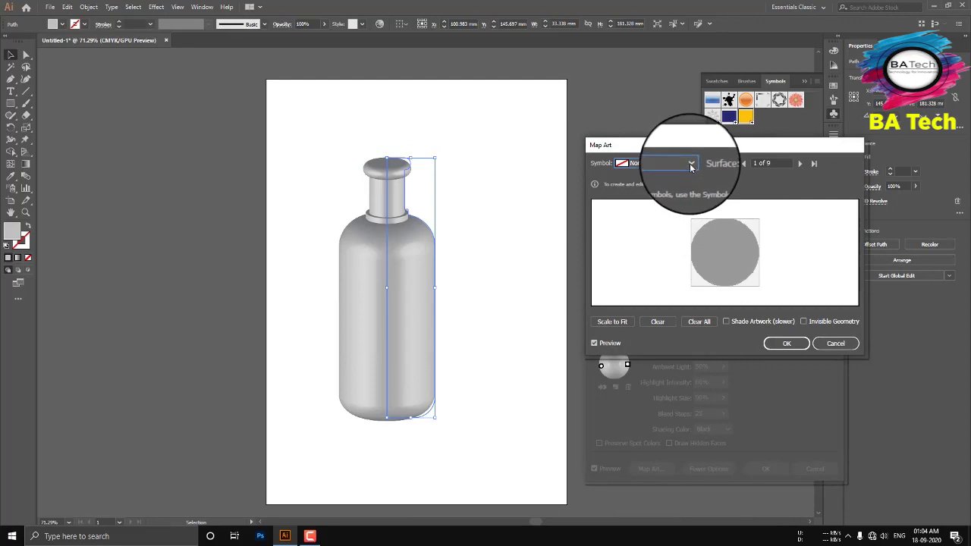
{"action": "left_click", "coordinate": [697, 170]}
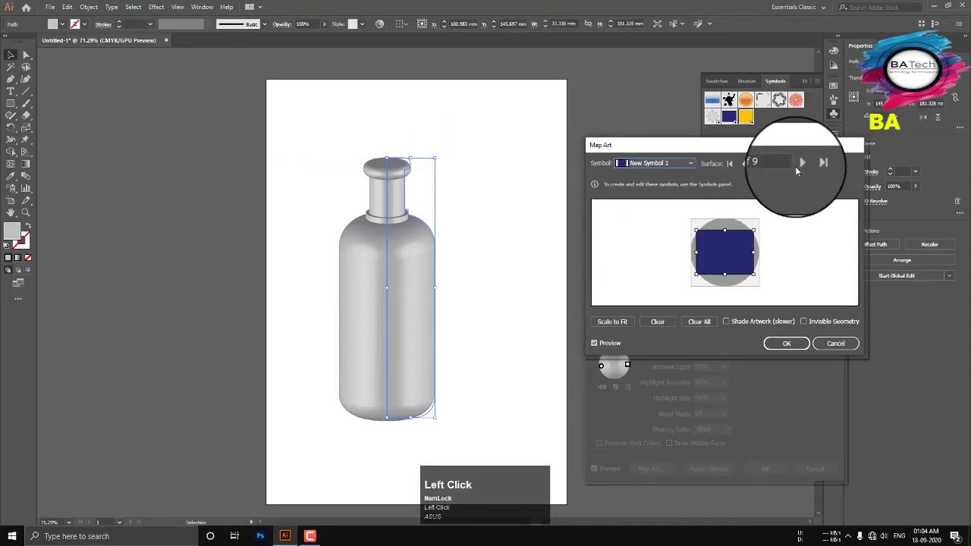
Map dark blue onto the base surface, then swap the cap-top surface to the yellow New Symbol 2.
{"action": "left_click_drag", "start_coordinate": [805, 164], "coordinate": [804, 168]}
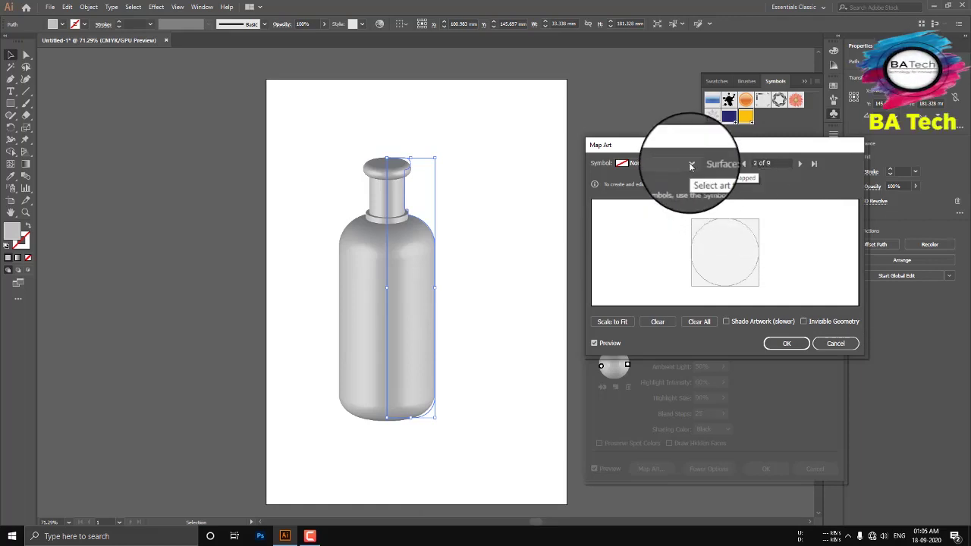
{"action": "left_click", "coordinate": [696, 169]}
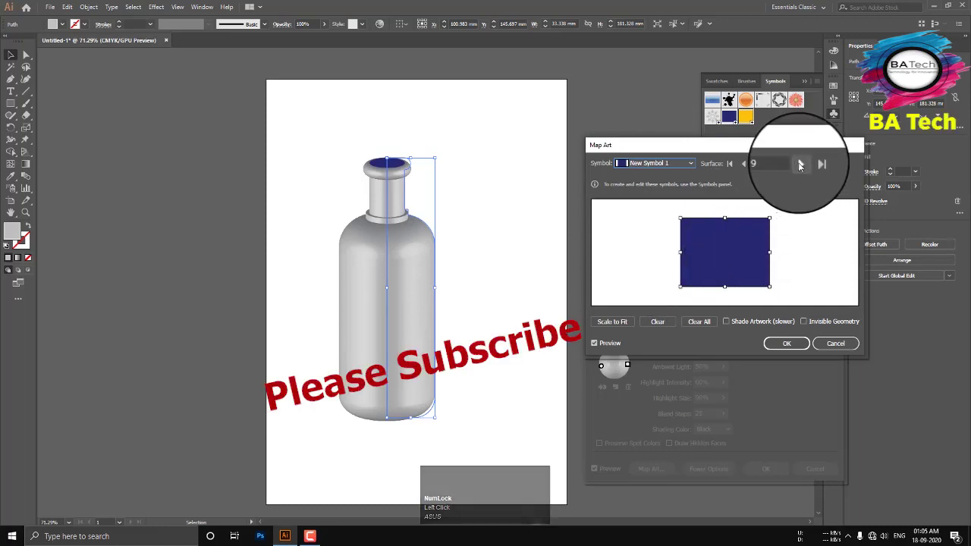
{"action": "left_click", "coordinate": [805, 166]}
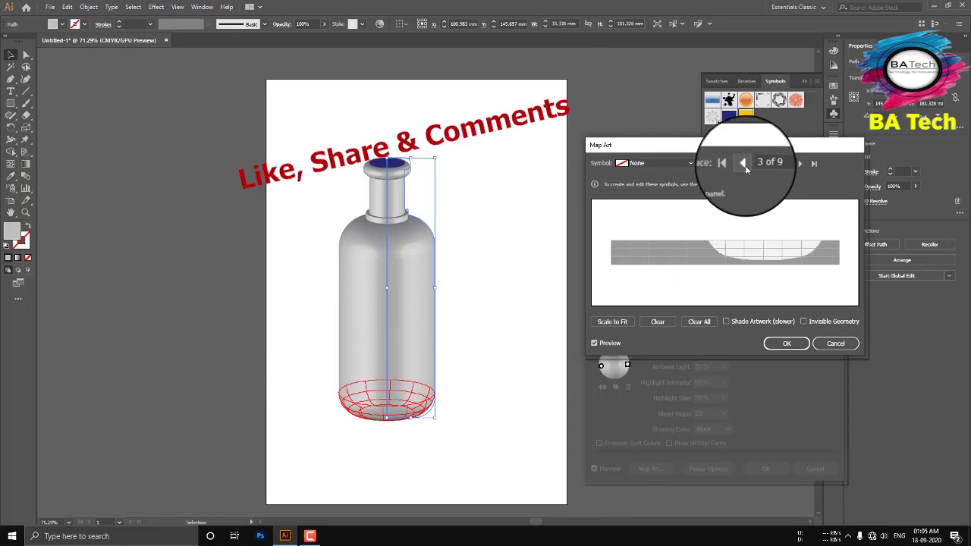
{"action": "left_click", "coordinate": [751, 167]}
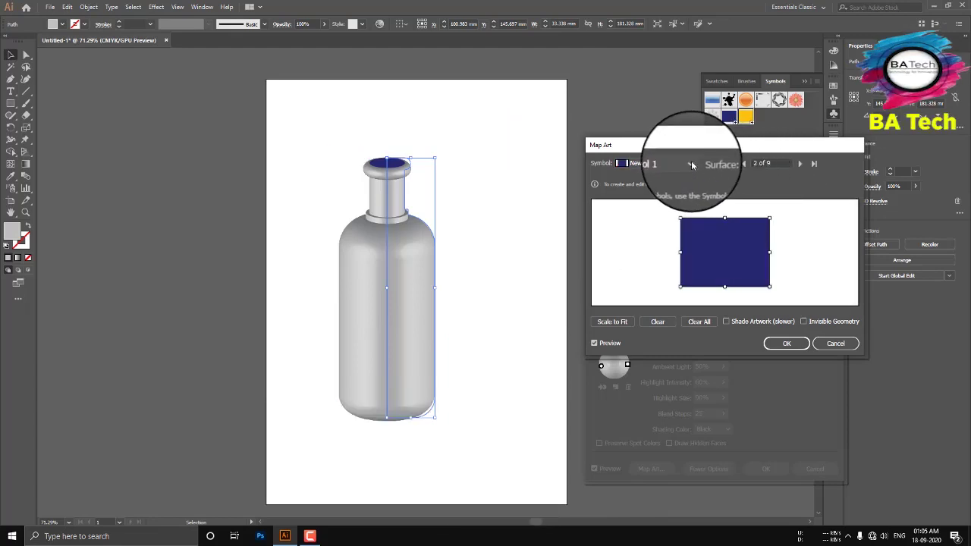
{"action": "left_click", "coordinate": [697, 167]}
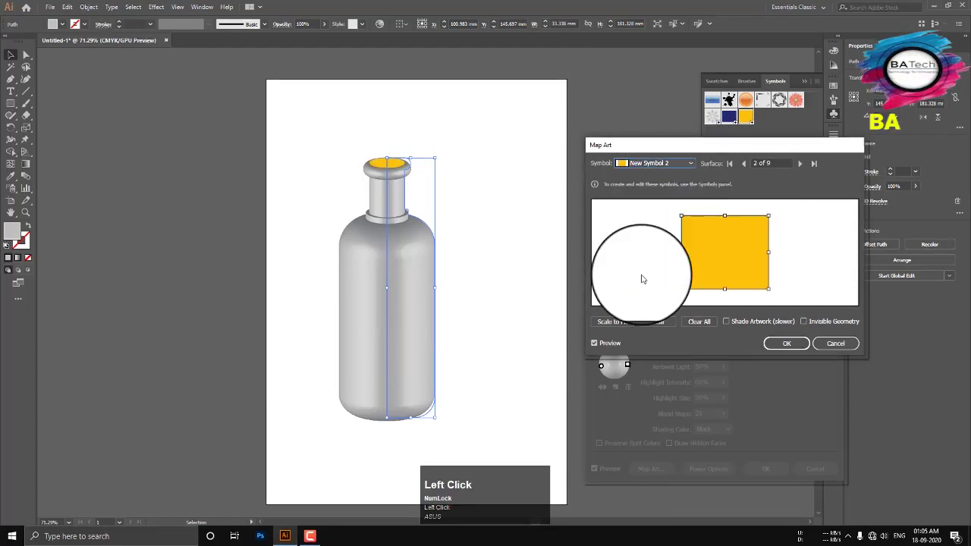
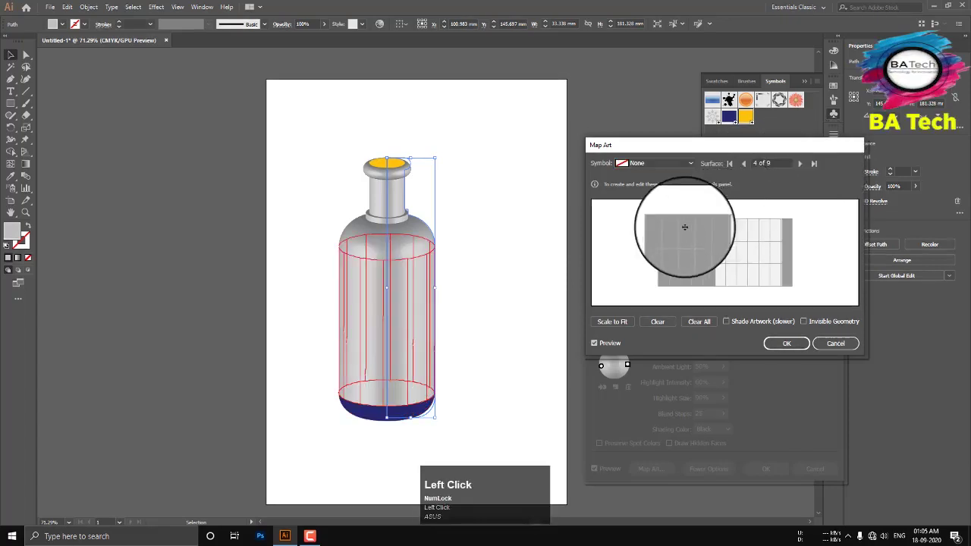
Map New Symbol 1 (dark blue) onto surface 4, the bottle body.
{"action": "left_click", "coordinate": [698, 168]}
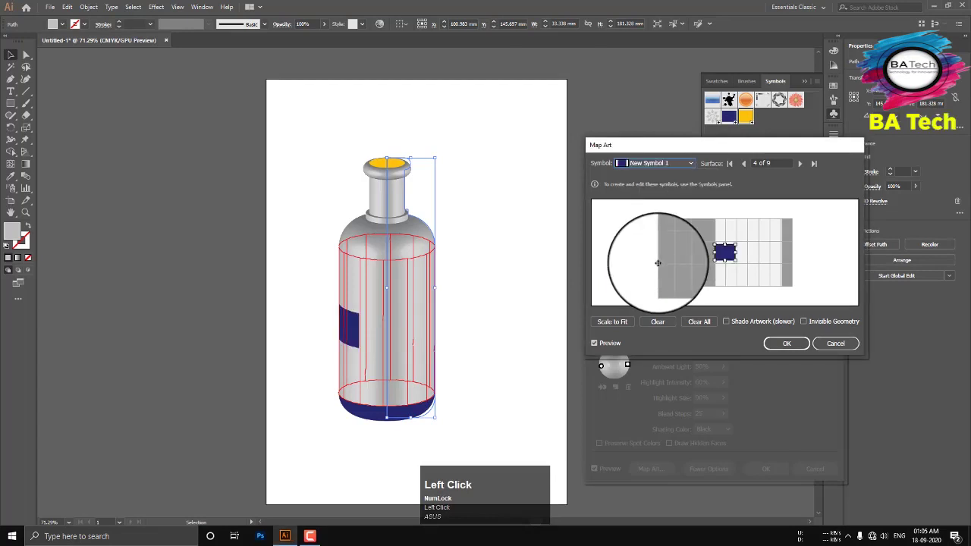
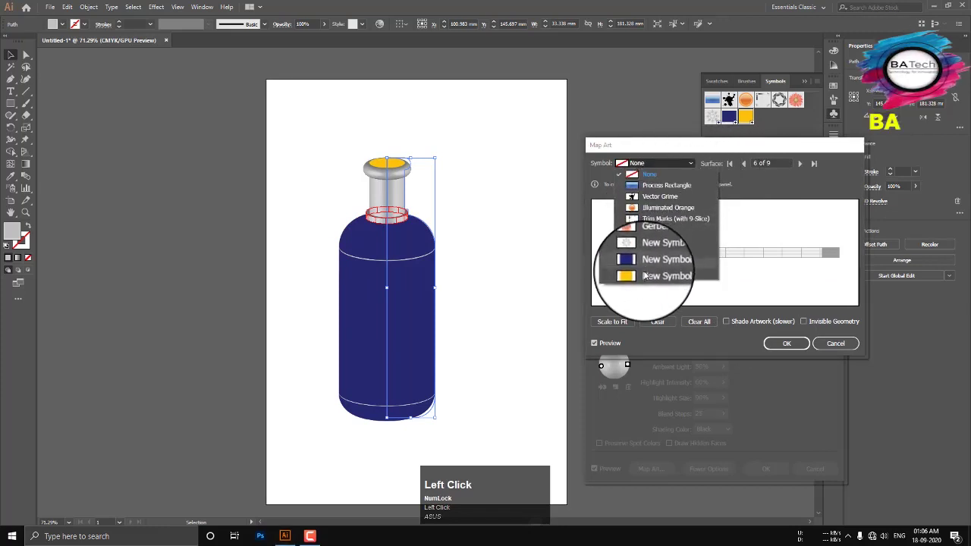
Map New Symbol 2 (yellow) onto the neck ring and neck surfaces, stretching it to fill each grid.
{"action": "left_click_drag", "start_coordinate": [648, 275], "coordinate": [809, 170]}
{"action": "left_click", "coordinate": [808, 169]}
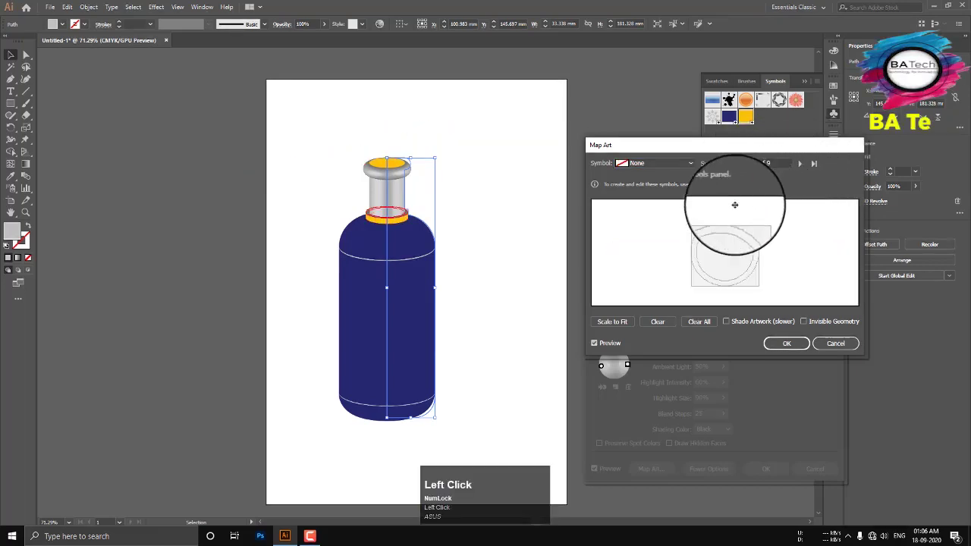
{"action": "left_click", "coordinate": [699, 169]}
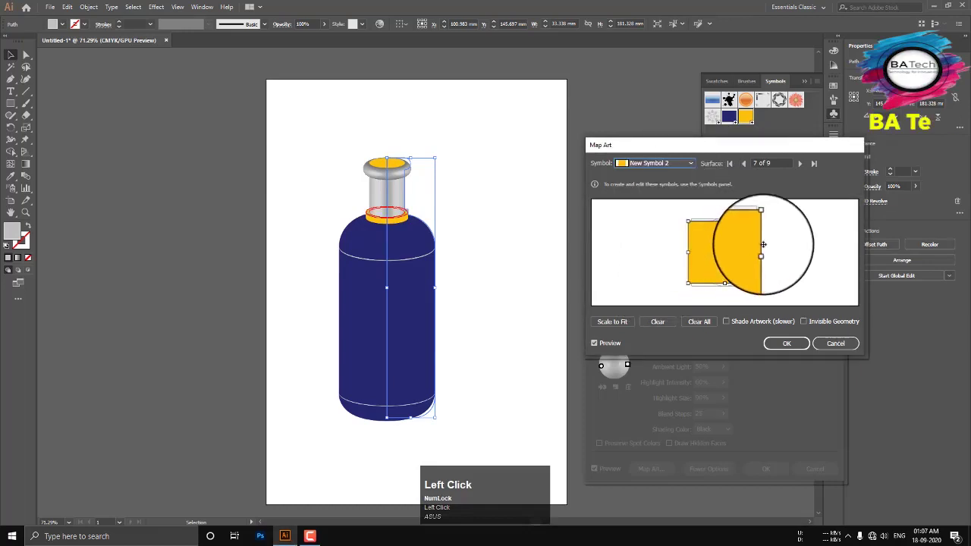
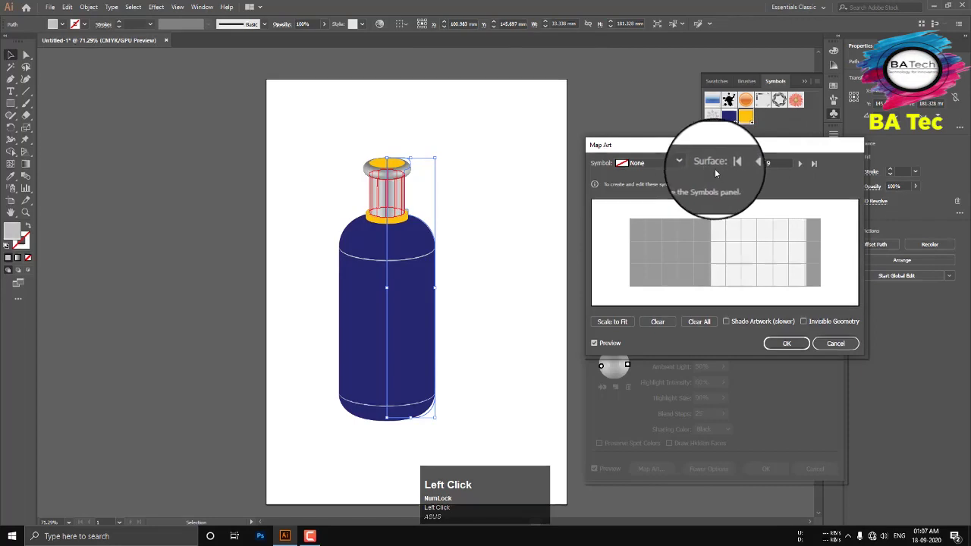
{"action": "left_click_drag", "start_coordinate": [698, 168], "coordinate": [809, 171]}
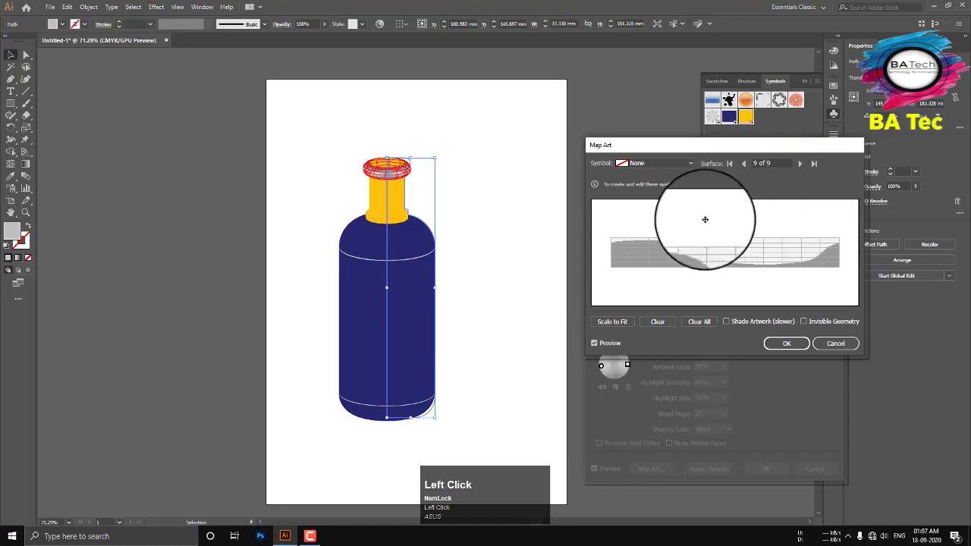
Map yellow onto the cap rim, enable Shade Artwork and Invisible Geometry, and confirm Map Art.
{"action": "left_click", "coordinate": [699, 171]}
{"action": "left_click_drag", "start_coordinate": [656, 278], "coordinate": [763, 331]}
{"action": "left_click", "coordinate": [737, 328]}
{"action": "left_click", "coordinate": [809, 325]}
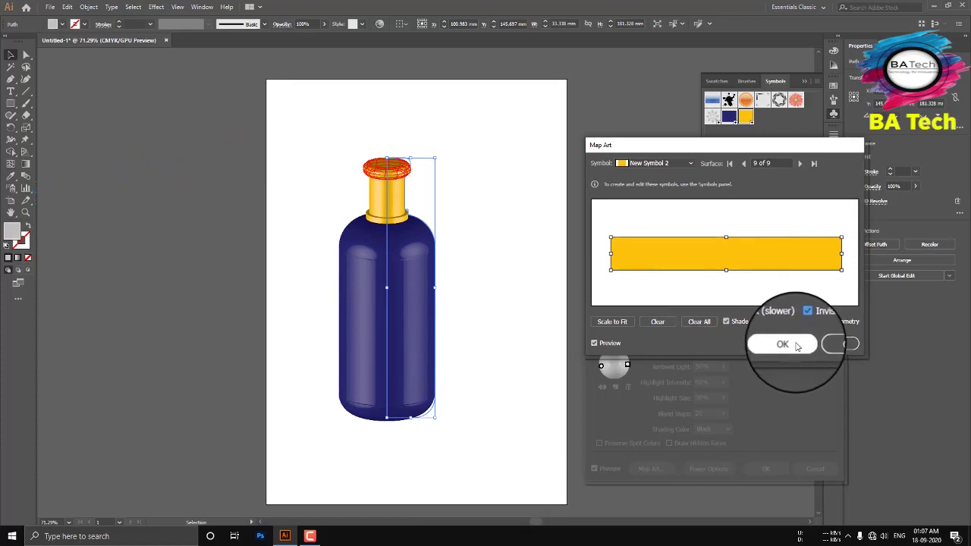
{"action": "left_click", "coordinate": [800, 346]}
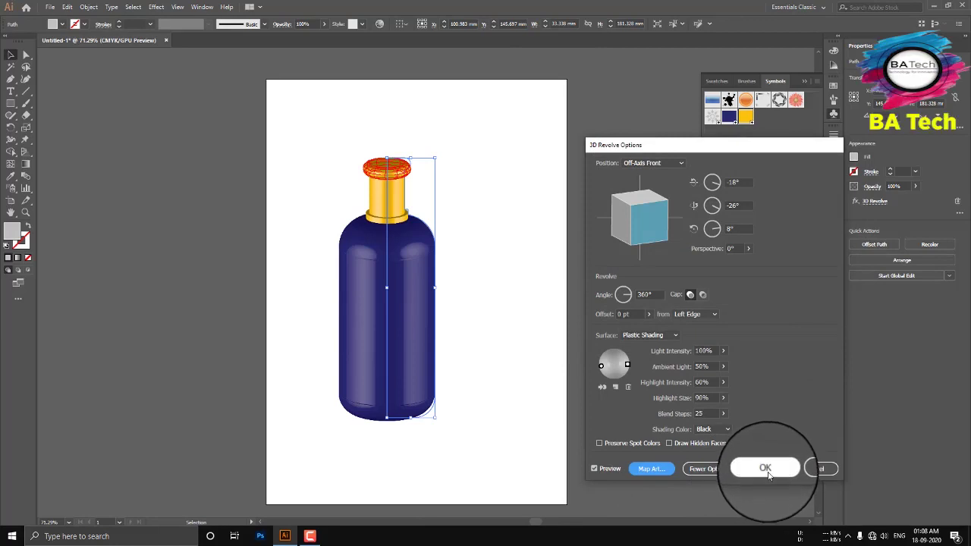
Apply the 3D Revolve effect, leaving the finished dark blue bottle with yellow cap.
{"action": "left_click", "coordinate": [775, 477]}
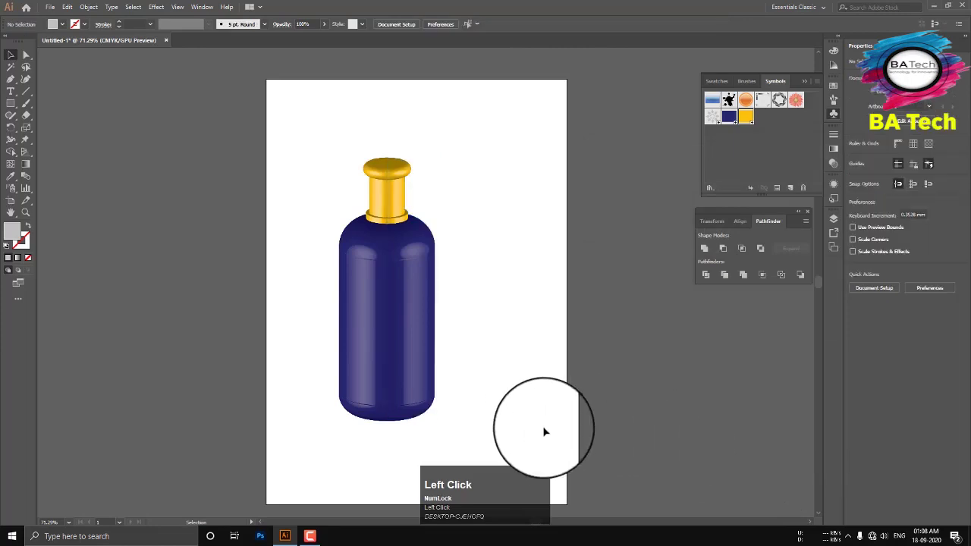
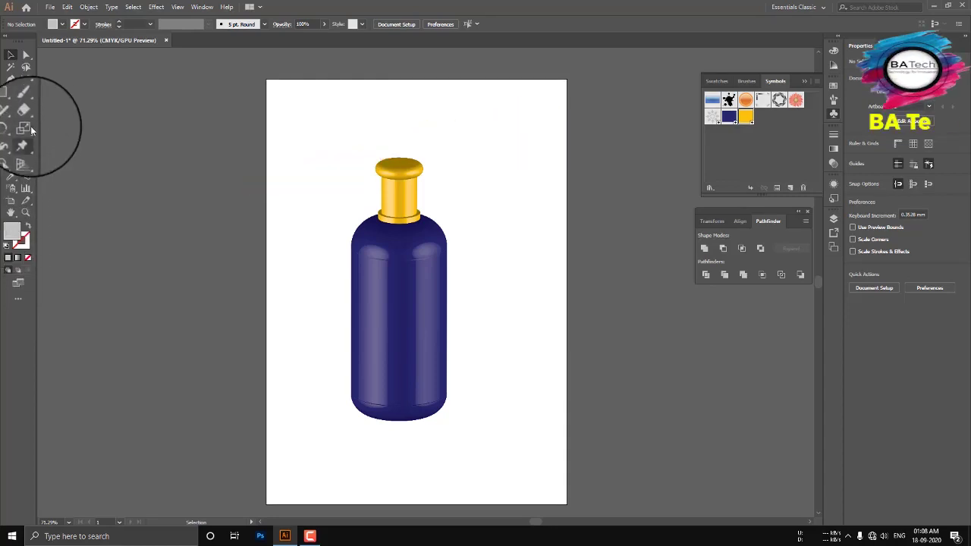
Draw the dark blue label rectangle above the bottle with the white star logo on it.
{"action": "left_click", "coordinate": [19, 110]}
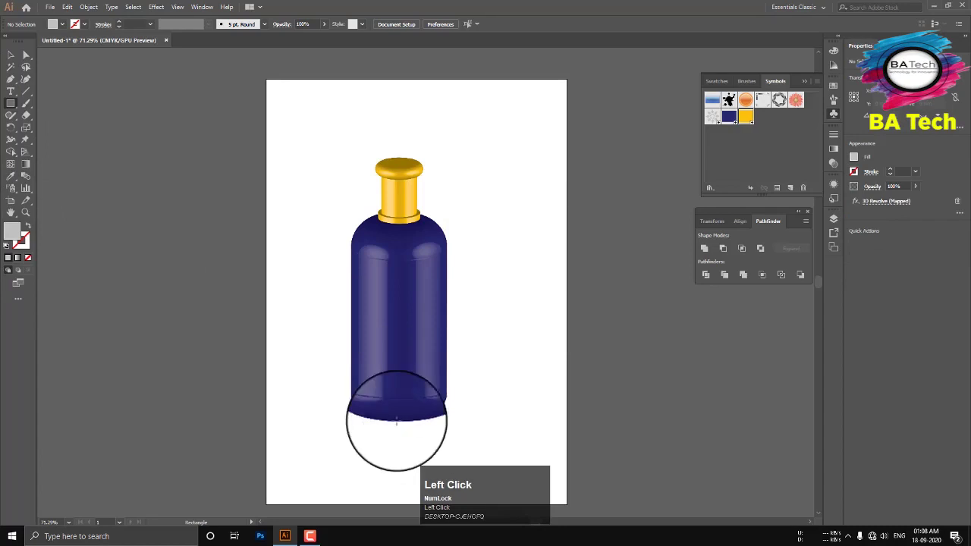
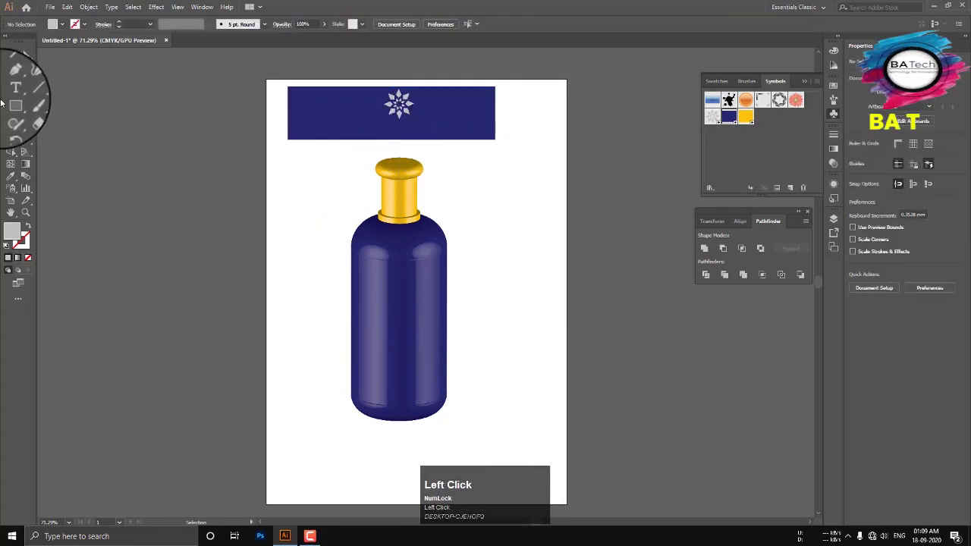
Add 'BA TECH' on the label in Arial Bold with a white fill.
{"action": "left_click", "coordinate": [15, 95]}
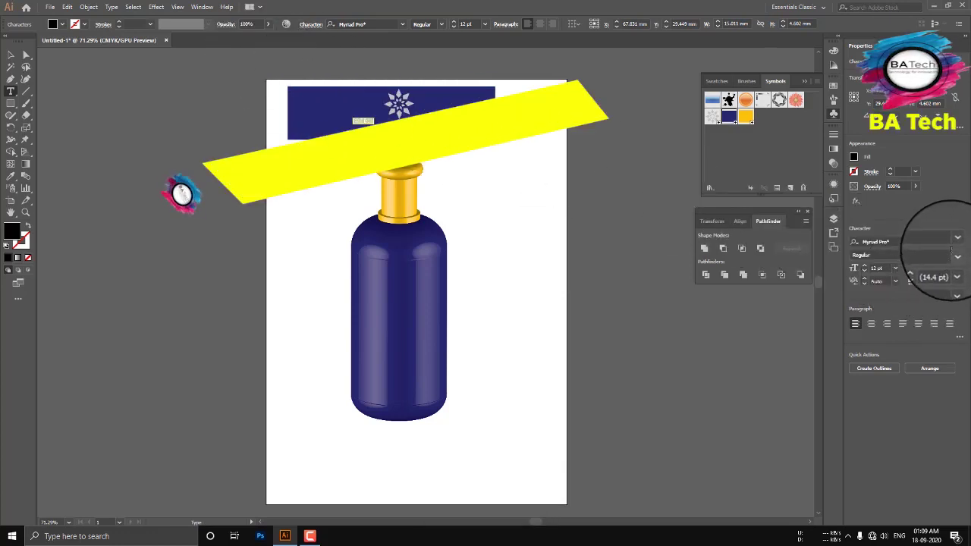
{"action": "left_click", "coordinate": [963, 248]}
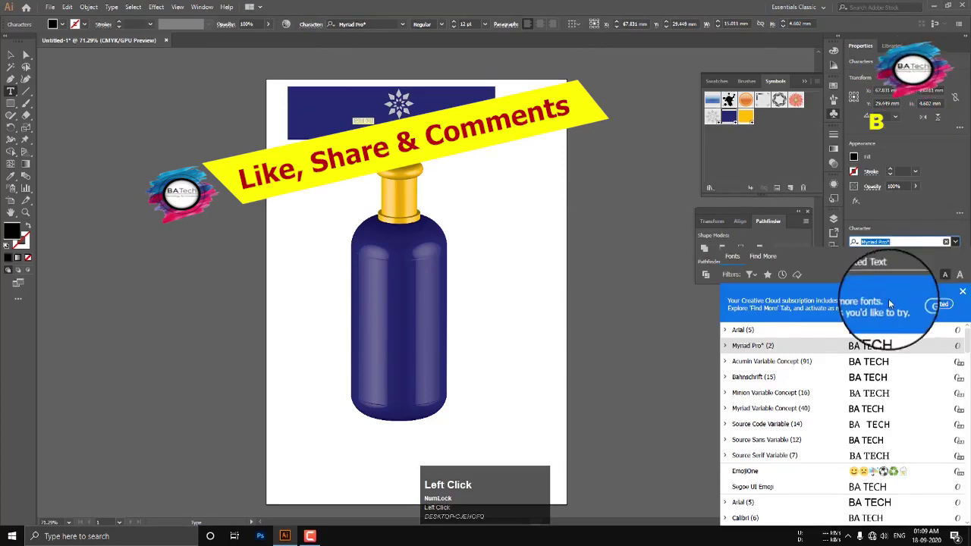
{"action": "left_click", "coordinate": [770, 335]}
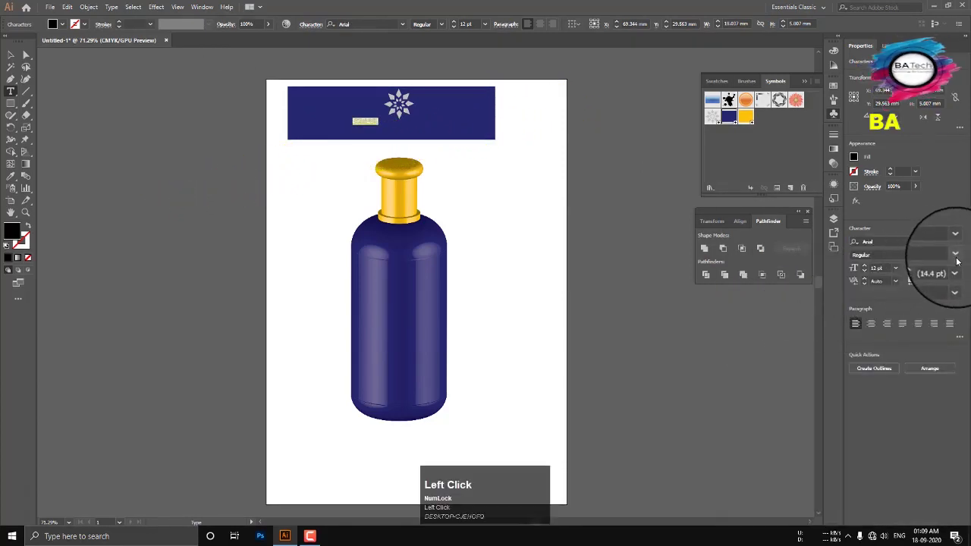
{"action": "left_click", "coordinate": [963, 263]}
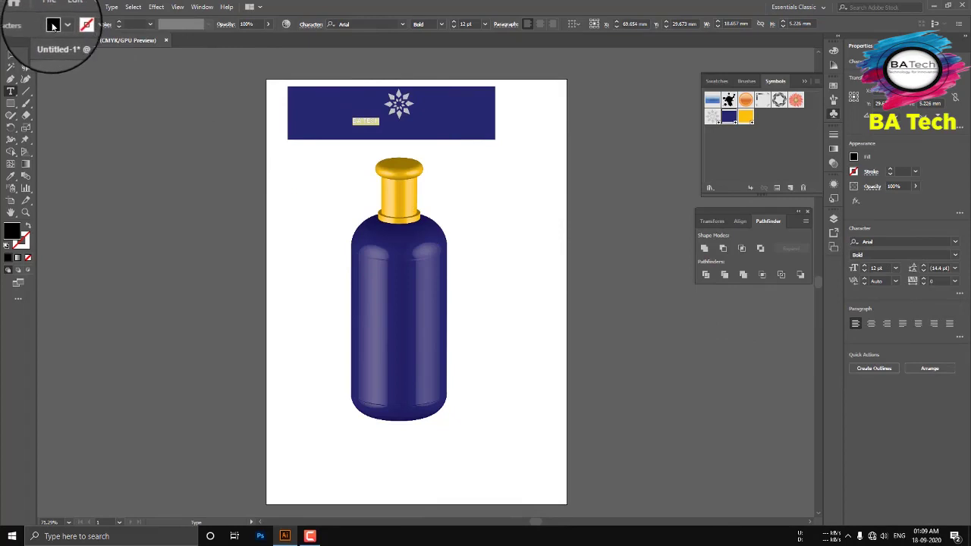
{"action": "left_click", "coordinate": [60, 31]}
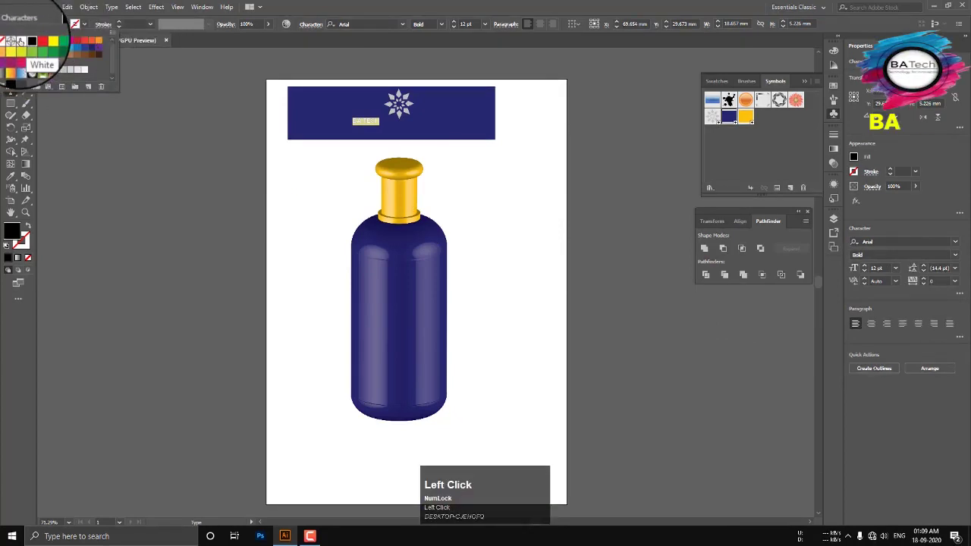
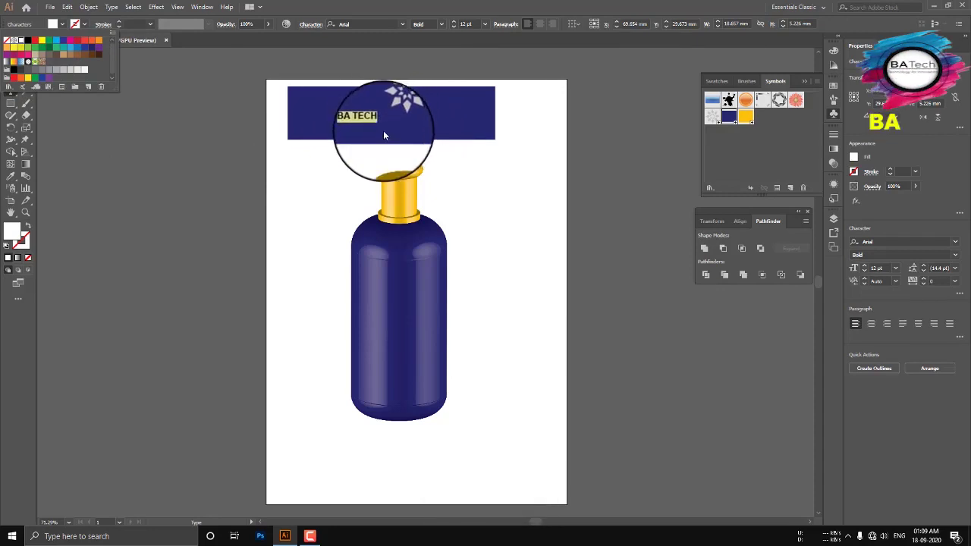
{"action": "left_click", "coordinate": [173, 139]}
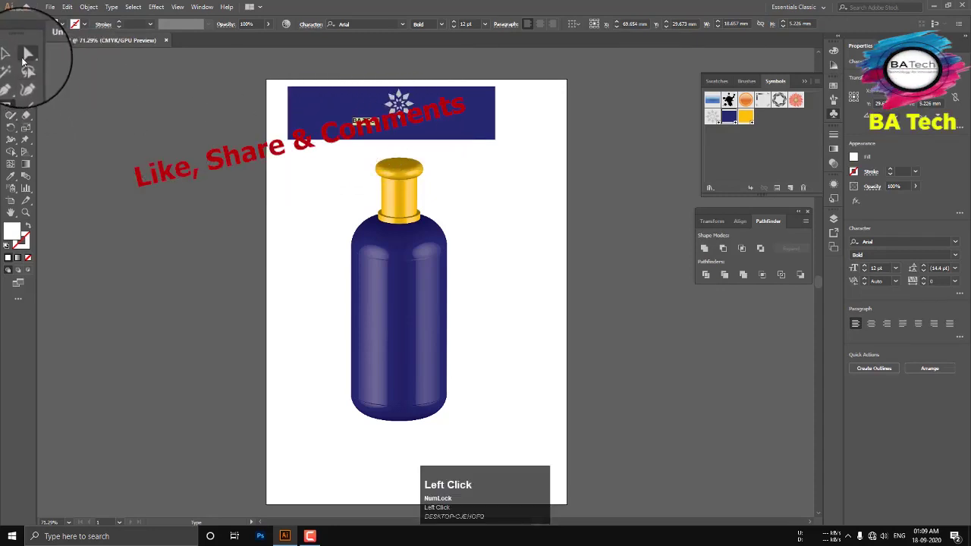
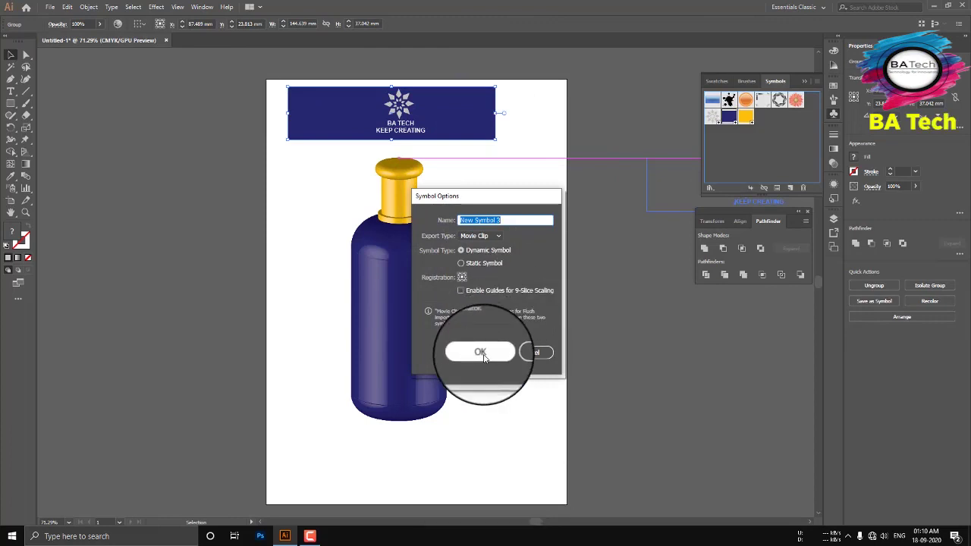
Confirm Symbol Options to save the grouped BA TECH KEEP CREATING label as a new symbol.
{"action": "left_click", "coordinate": [490, 361]}
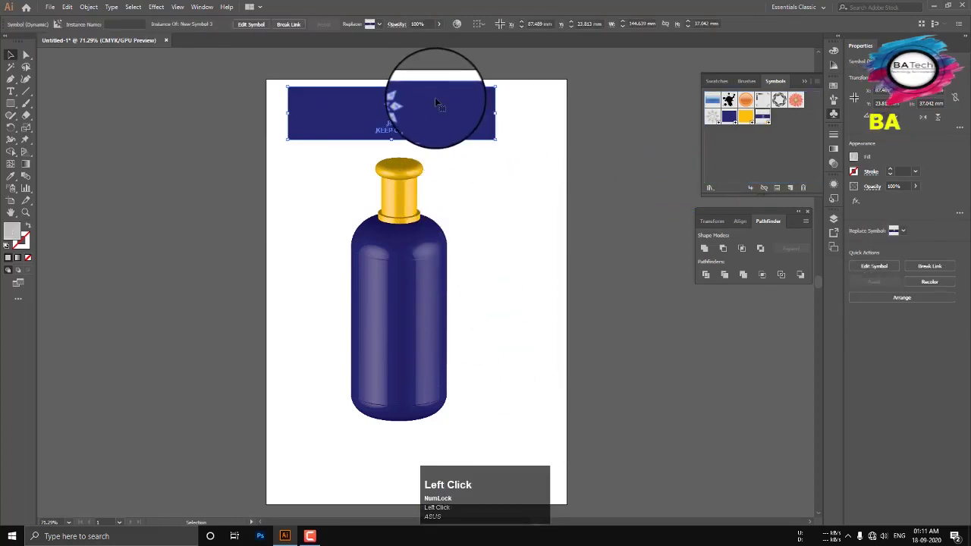
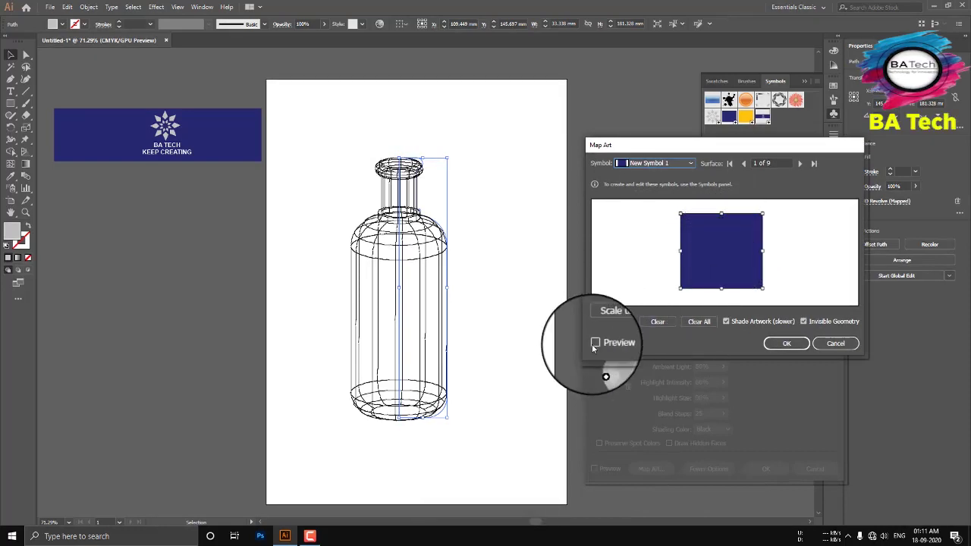
In Map Art, enable Preview, step to surface 4 of 9 and list the available symbols.
{"action": "left_click", "coordinate": [598, 348]}
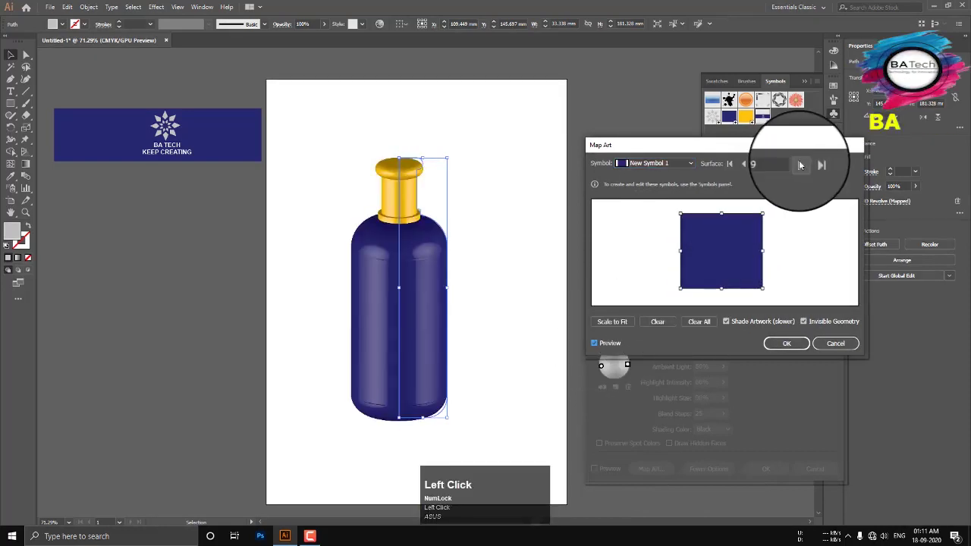
{"action": "left_click", "coordinate": [810, 169]}
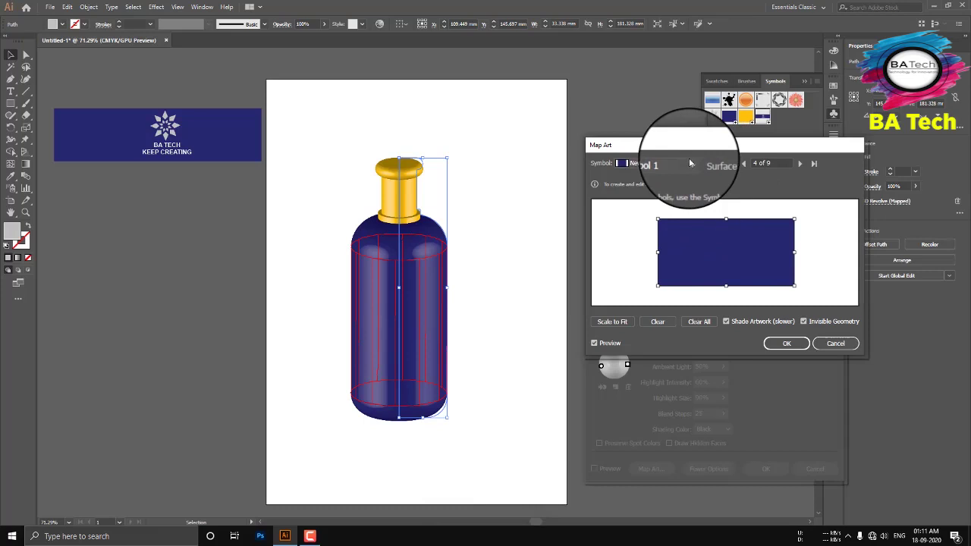
{"action": "left_click", "coordinate": [697, 169]}
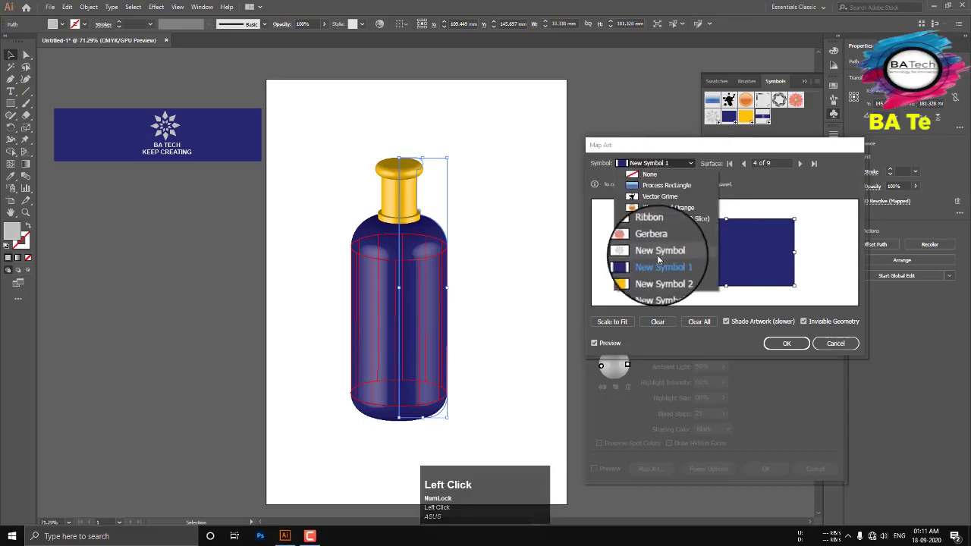
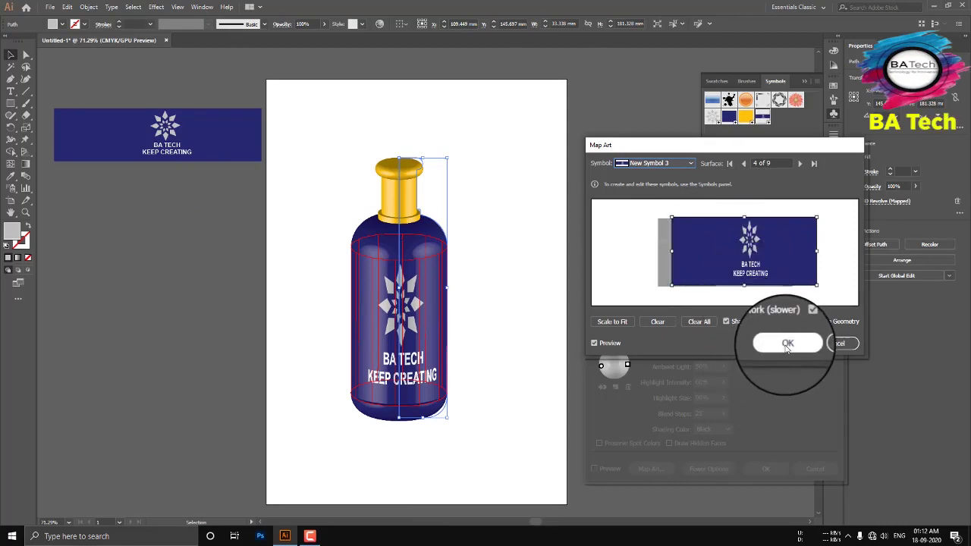
Accept Map Art and 3D Revolve Options, leaving the finished bottle with the wrapped label.
{"action": "double_click", "coordinate": [792, 352]}
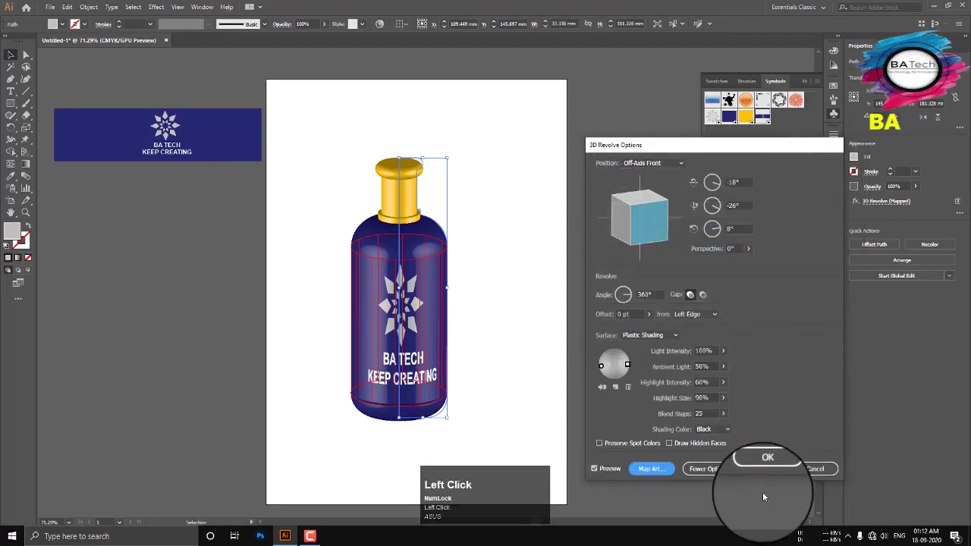
{"action": "left_click", "coordinate": [777, 475]}
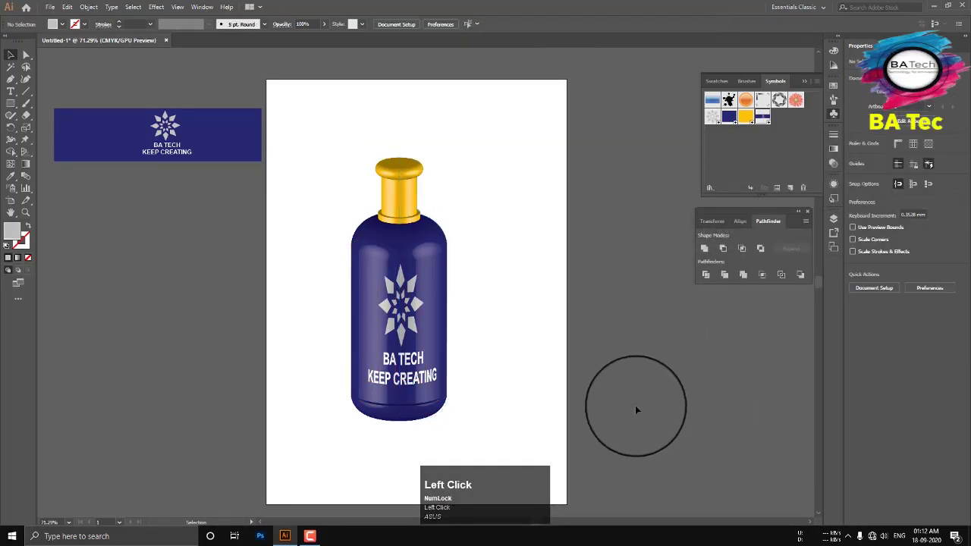
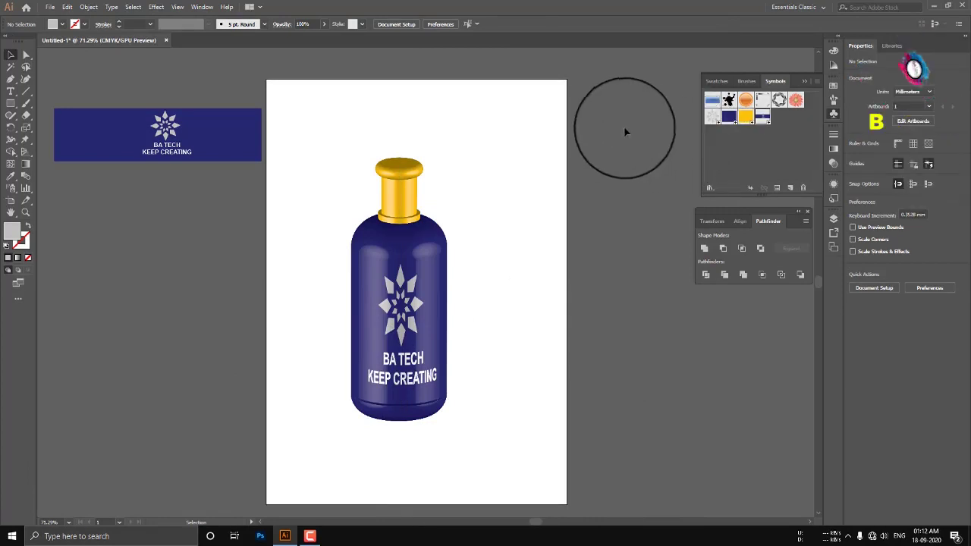